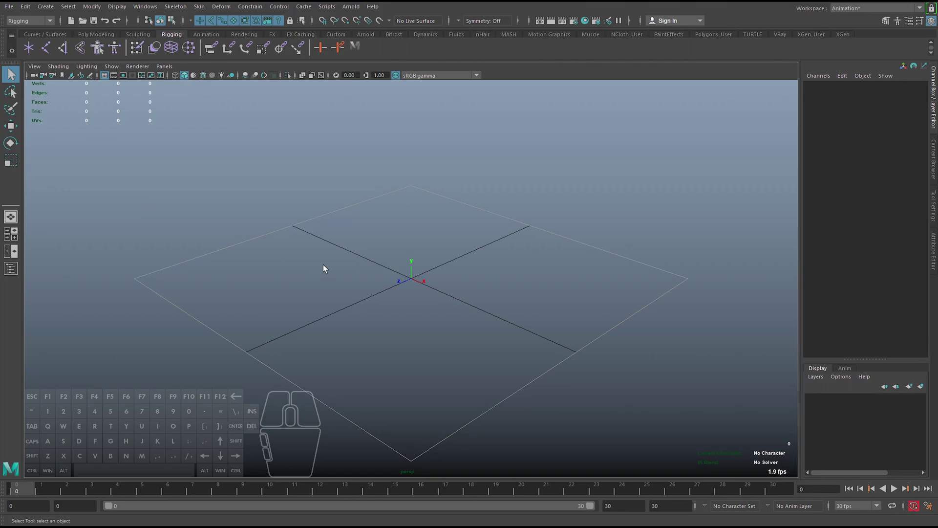
Browse the Windows menu of editors and the menu-set area of the empty scene.
{"action": "left_click", "coordinate": [342, 240]}
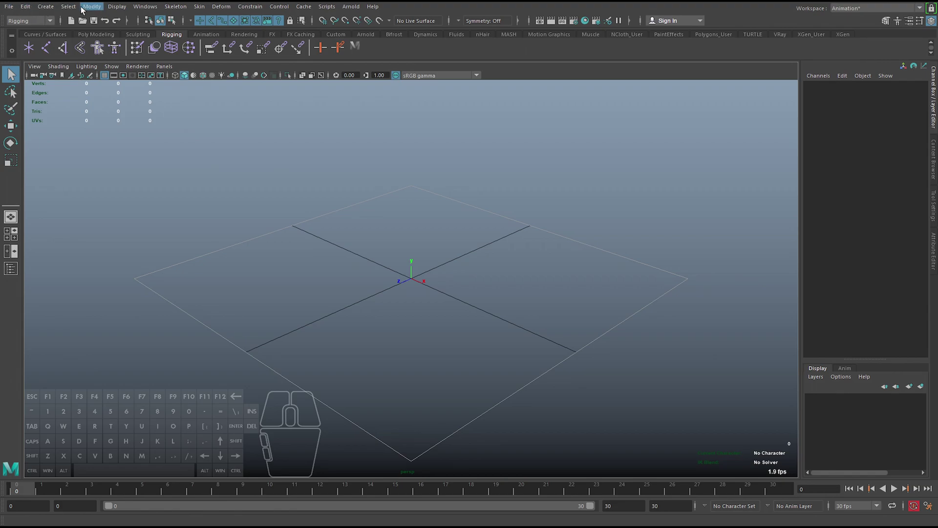
{"action": "left_click", "coordinate": [79, 9]}
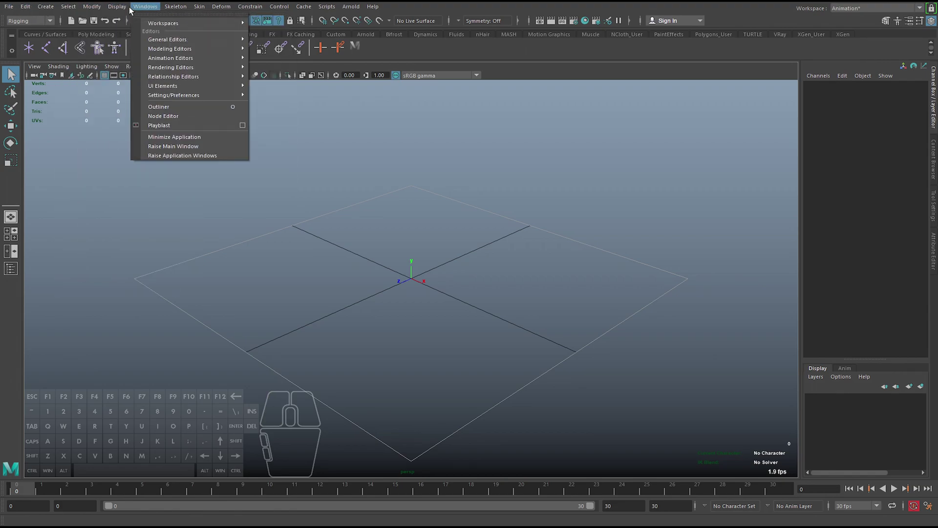
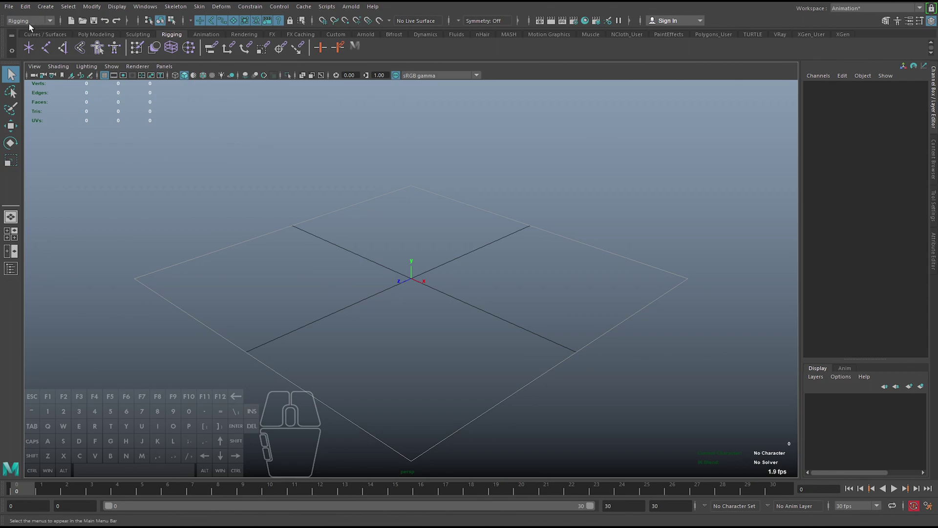
{"action": "left_click", "coordinate": [22, 26]}
{"action": "left_click", "coordinate": [25, 26]}
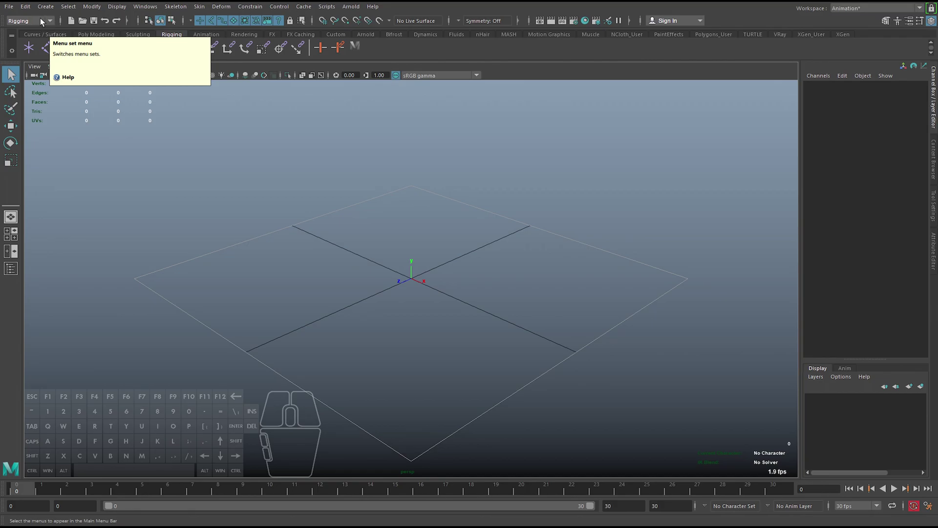
Make Modeling the active menu set, look through the UV menu, and reopen the menu-set list.
{"action": "left_click", "coordinate": [41, 21]}
{"action": "left_click", "coordinate": [32, 33]}
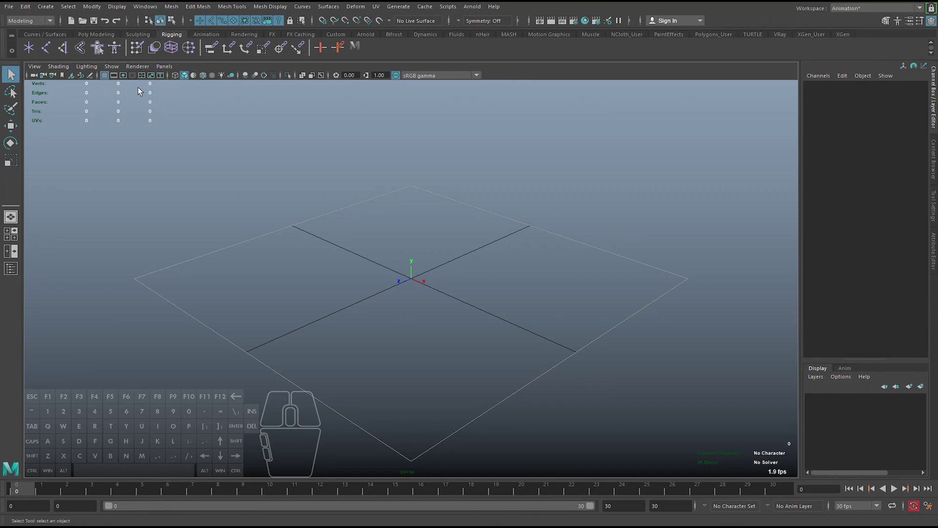
{"action": "left_click", "coordinate": [160, 8]}
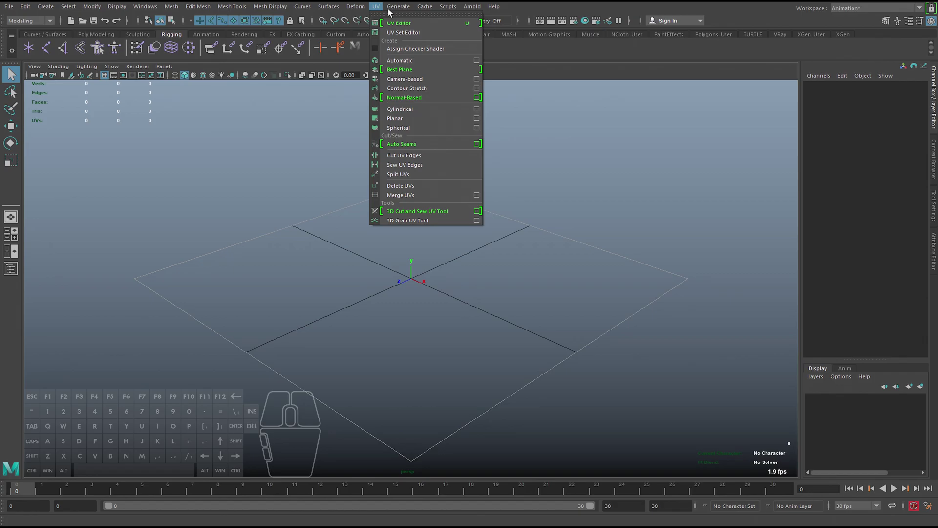
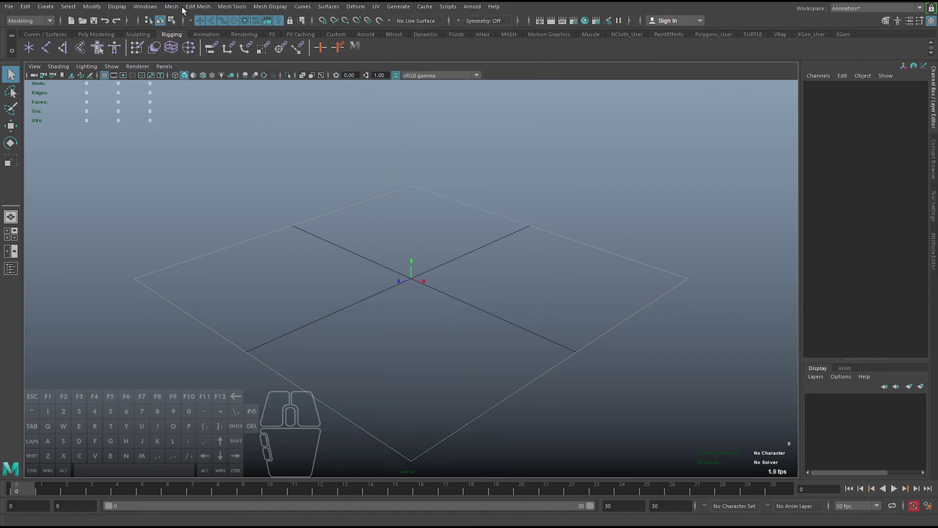
{"action": "left_click", "coordinate": [20, 25]}
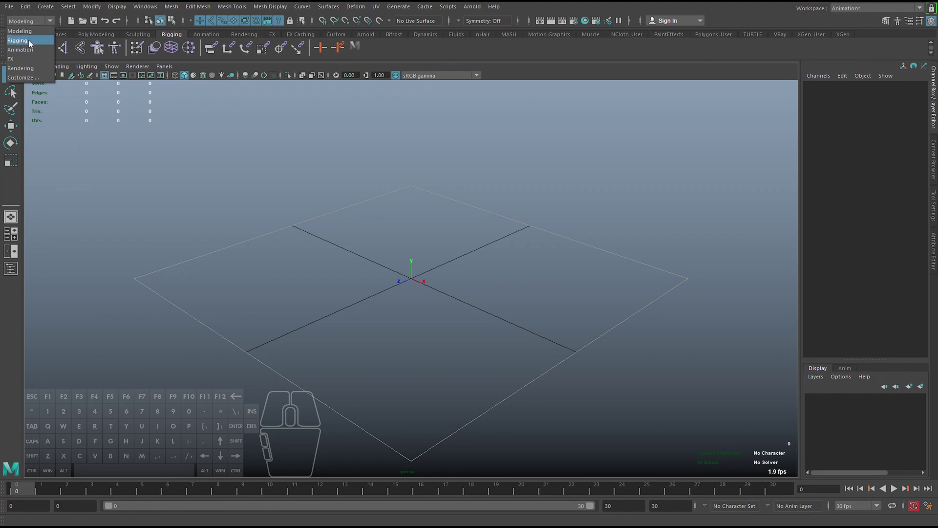
Switch to the Animation menu set, browse its Playback menu, then try the FX set.
{"action": "left_click", "coordinate": [33, 55]}
{"action": "left_click", "coordinate": [119, 12]}
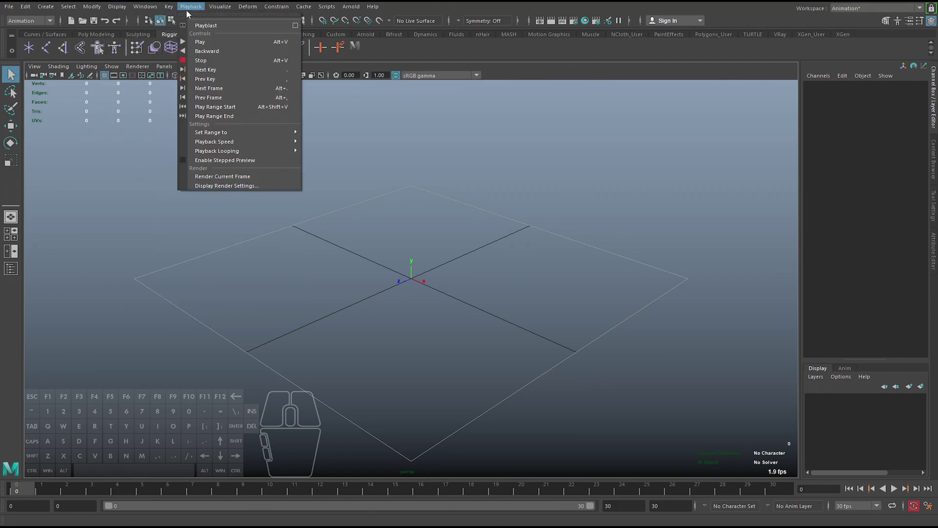
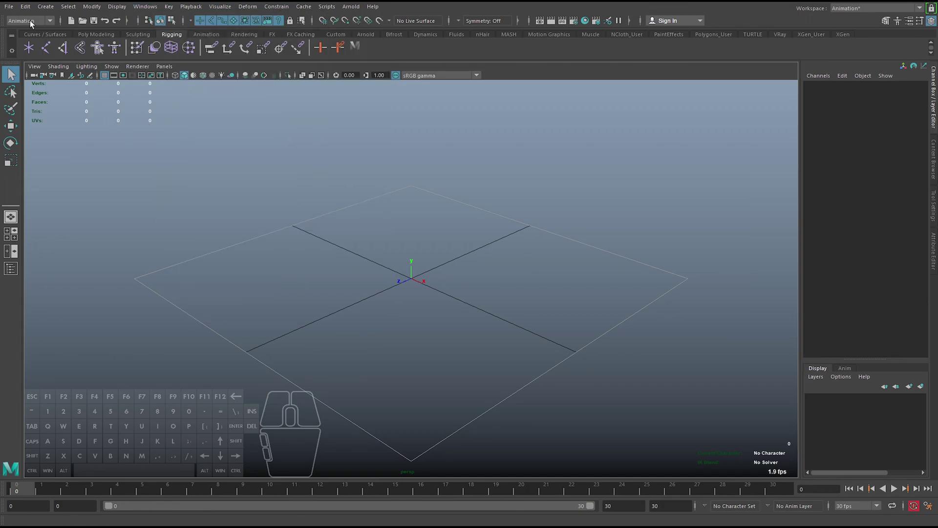
{"action": "left_click", "coordinate": [32, 22]}
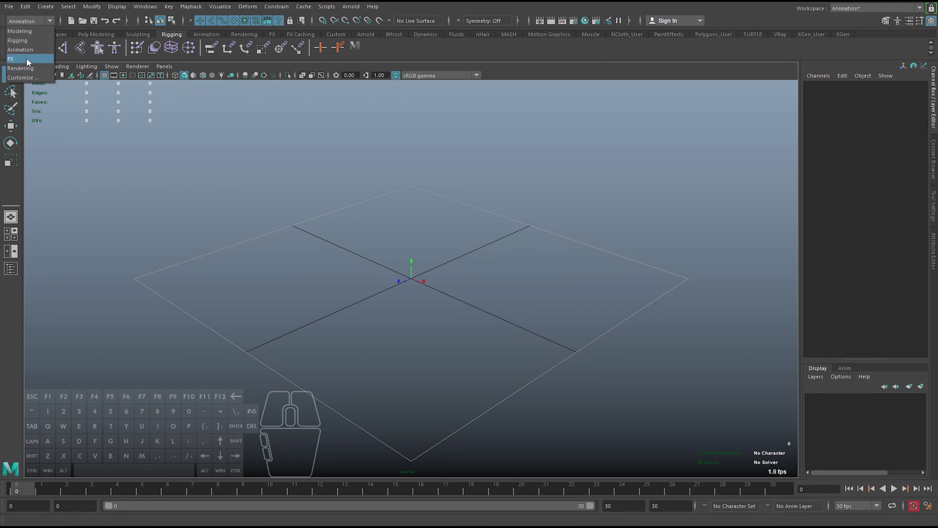
{"action": "left_click", "coordinate": [30, 63]}
Try the Rendering menu set, then settle back on the Rigging menu set.
{"action": "left_click", "coordinate": [46, 22]}
{"action": "left_click", "coordinate": [25, 71]}
{"action": "left_click", "coordinate": [41, 23]}
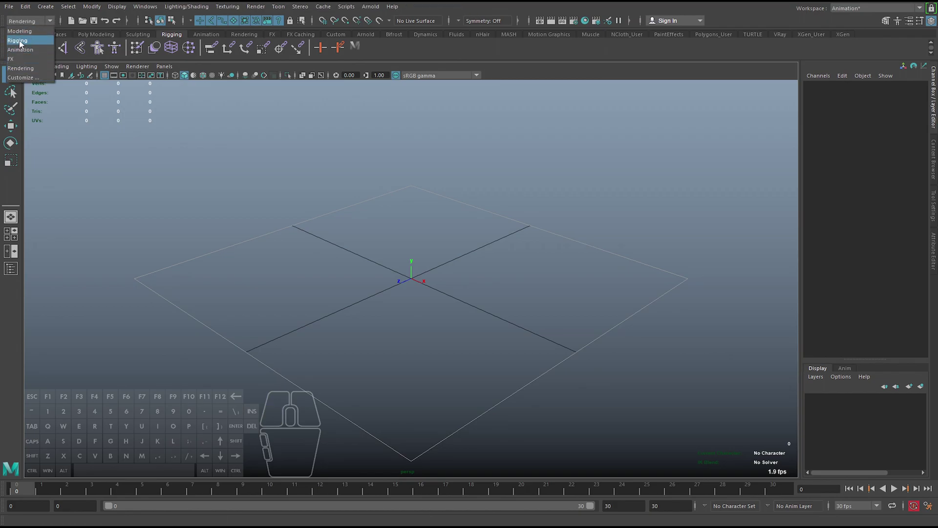
{"action": "left_click", "coordinate": [24, 45]}
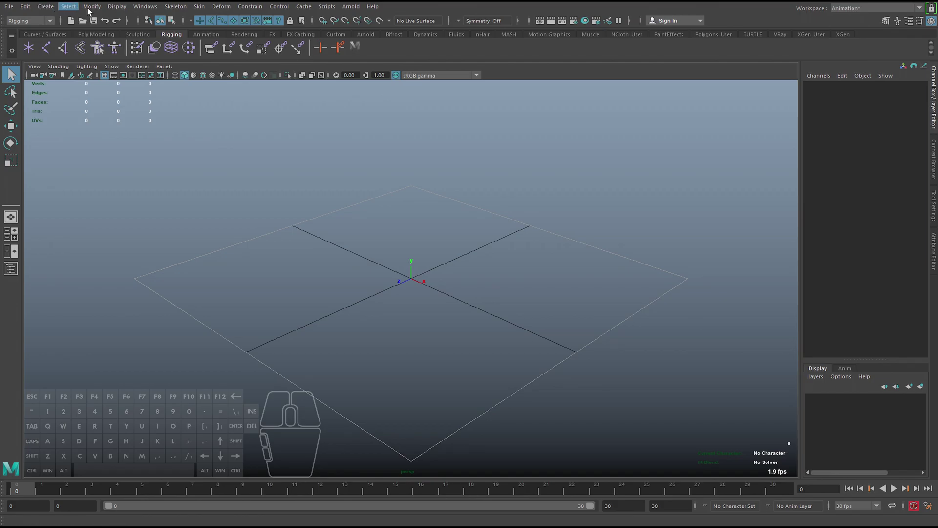
{"action": "left_click", "coordinate": [29, 21]}
{"action": "left_click", "coordinate": [28, 45]}
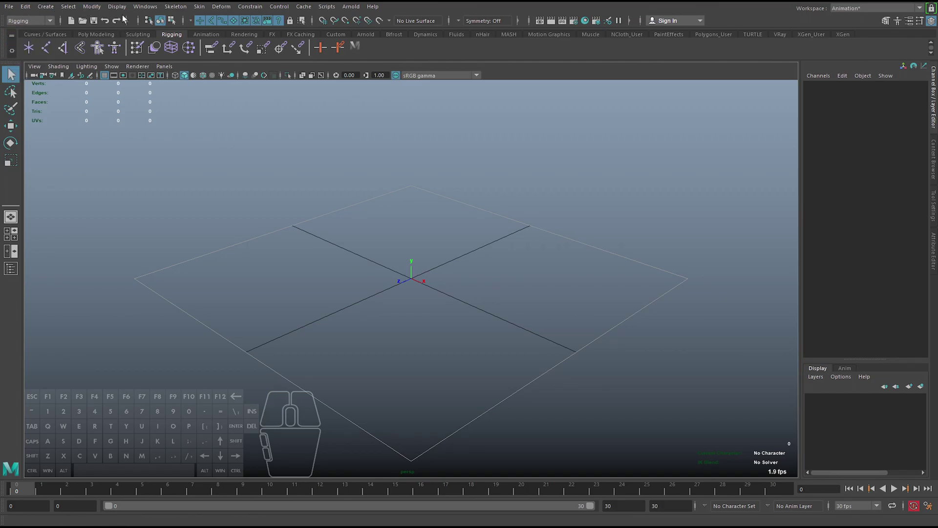
{"action": "left_click", "coordinate": [114, 10]}
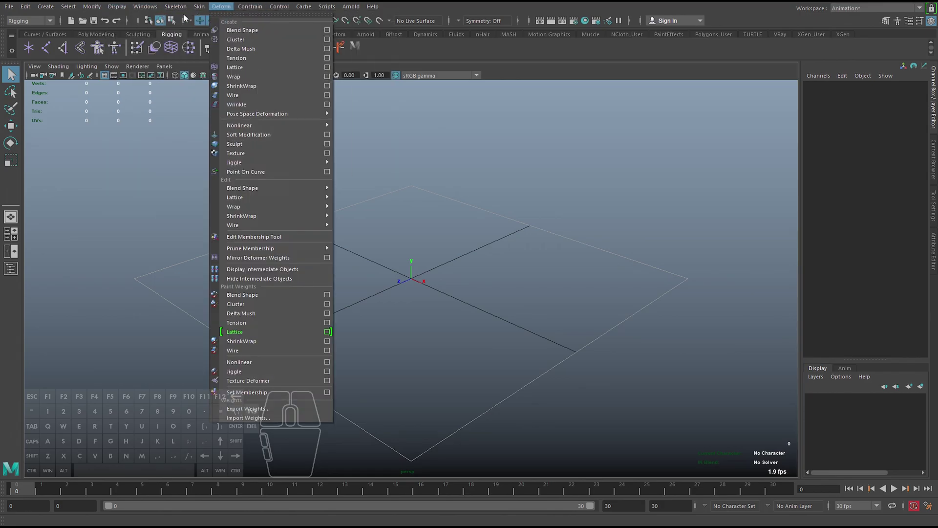
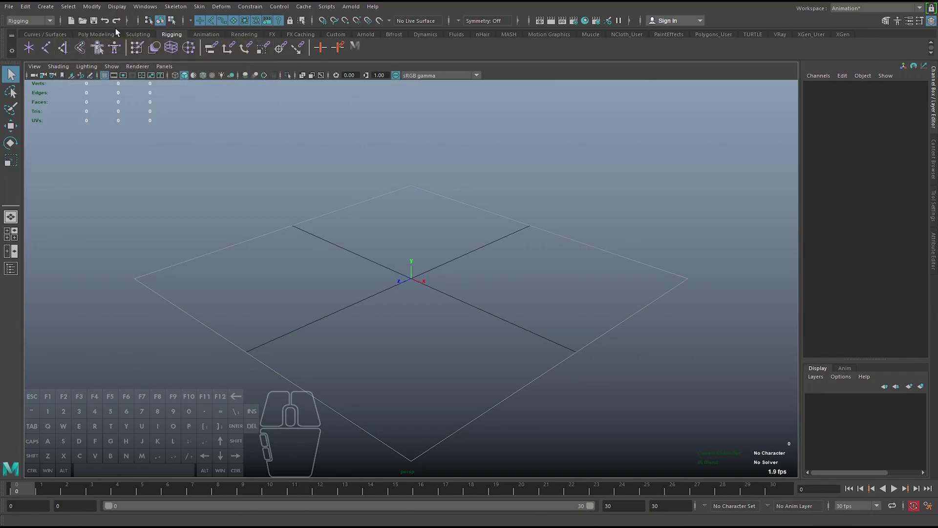
{"action": "left_click", "coordinate": [131, 25]}
{"action": "left_click", "coordinate": [131, 24]}
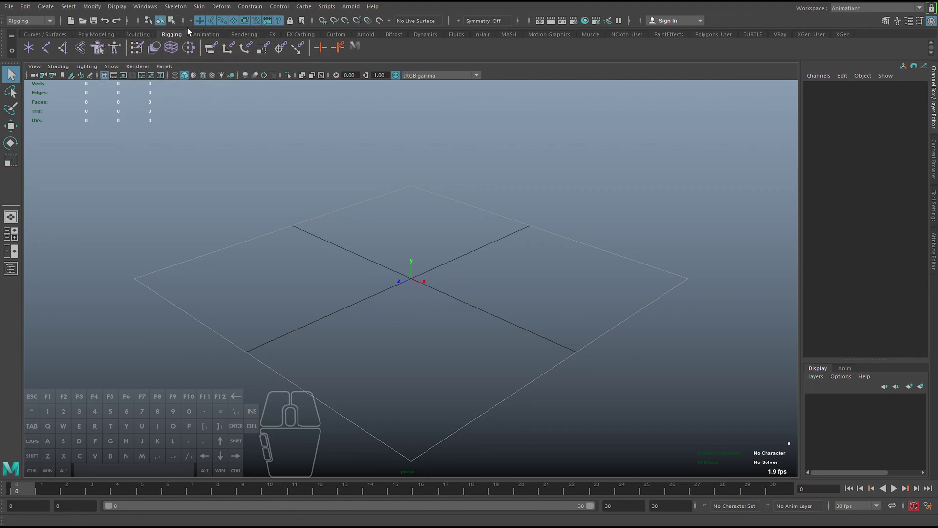
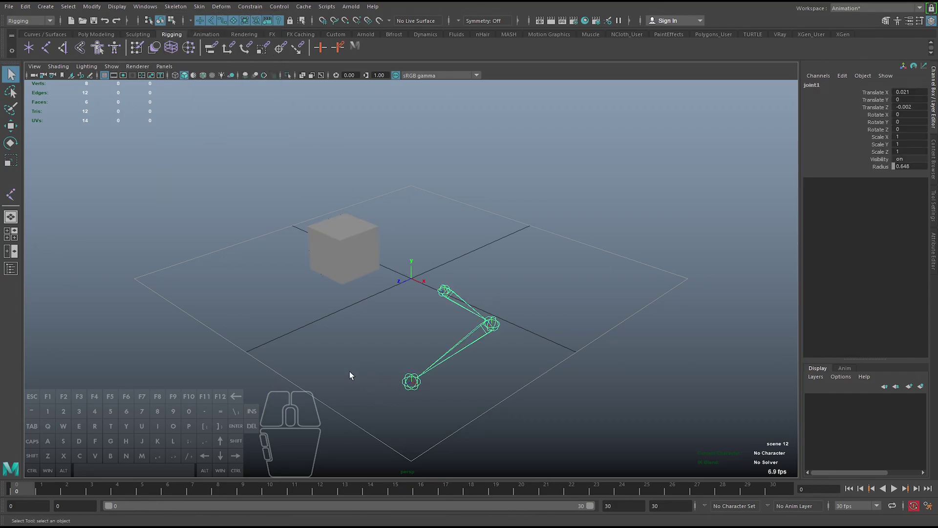
Add a NURBS circle via Create > NURBS Primitives and restrict the selection masks to one object type.
{"action": "left_click", "coordinate": [335, 336]}
{"action": "left_click", "coordinate": [54, 11]}
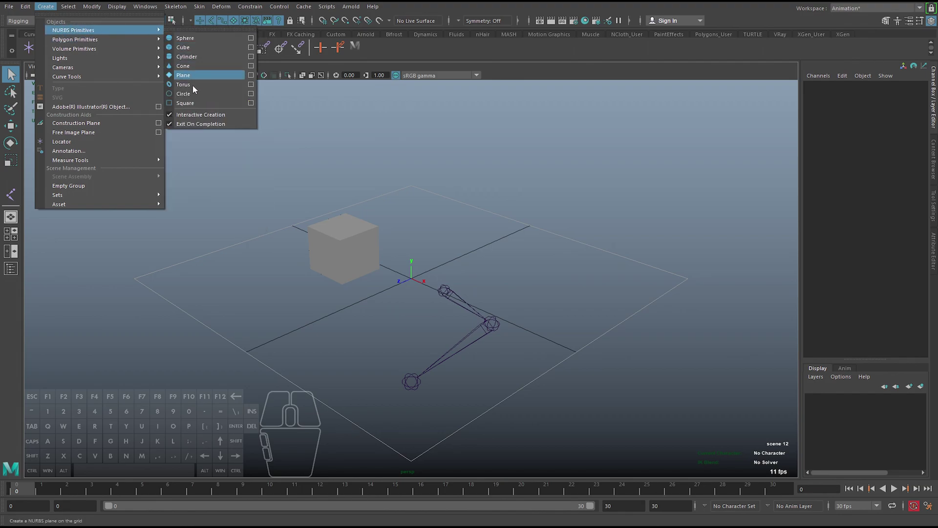
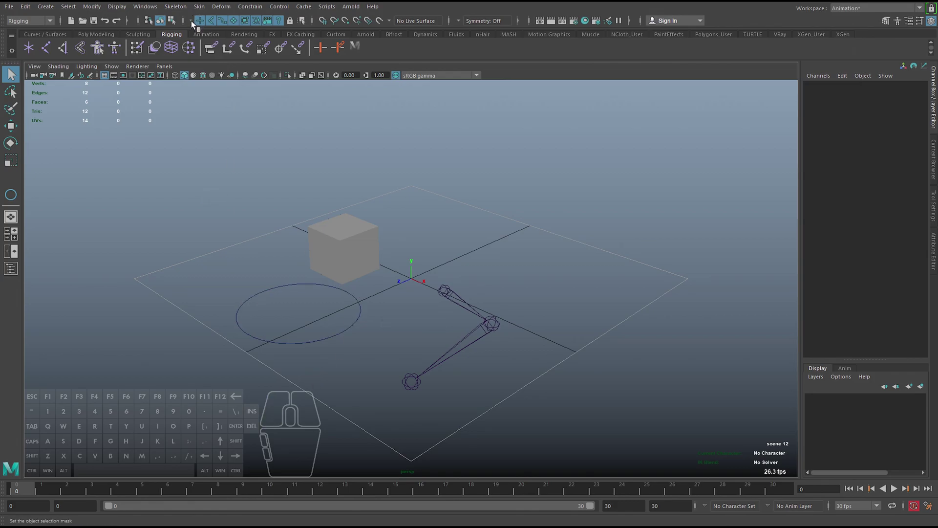
{"action": "left_click", "coordinate": [195, 24]}
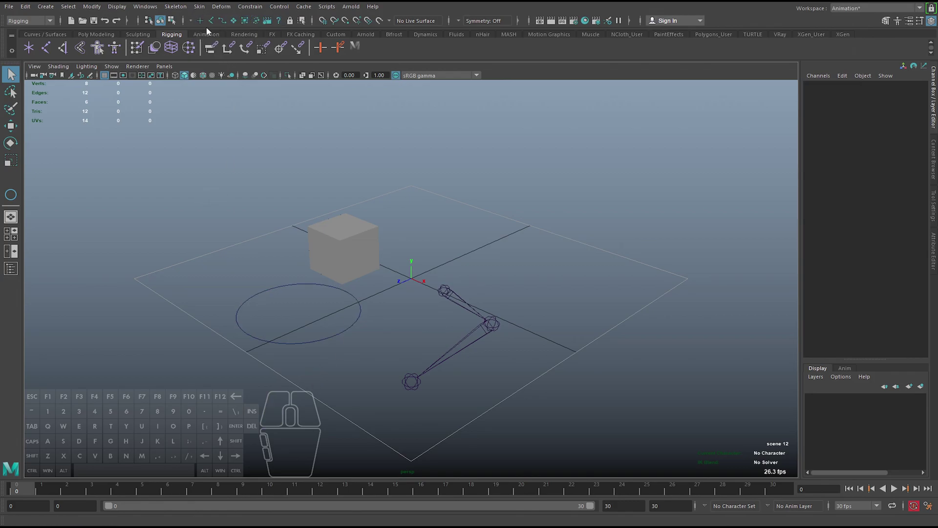
{"action": "left_click", "coordinate": [236, 26]}
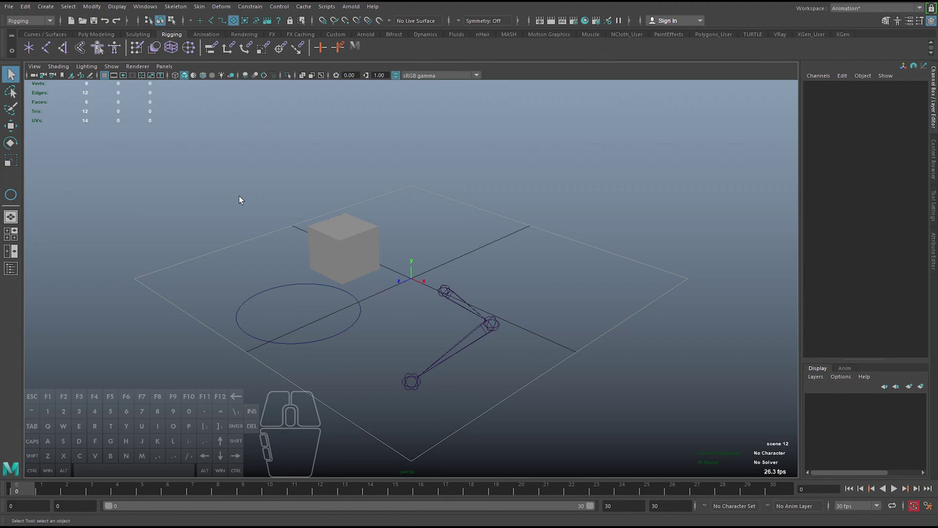
{"action": "left_click", "coordinate": [174, 158]}
{"action": "left_click", "coordinate": [171, 177]}
{"action": "left_click", "coordinate": [151, 146]}
{"action": "left_click_drag", "start_coordinate": [253, 156], "coordinate": [574, 446]}
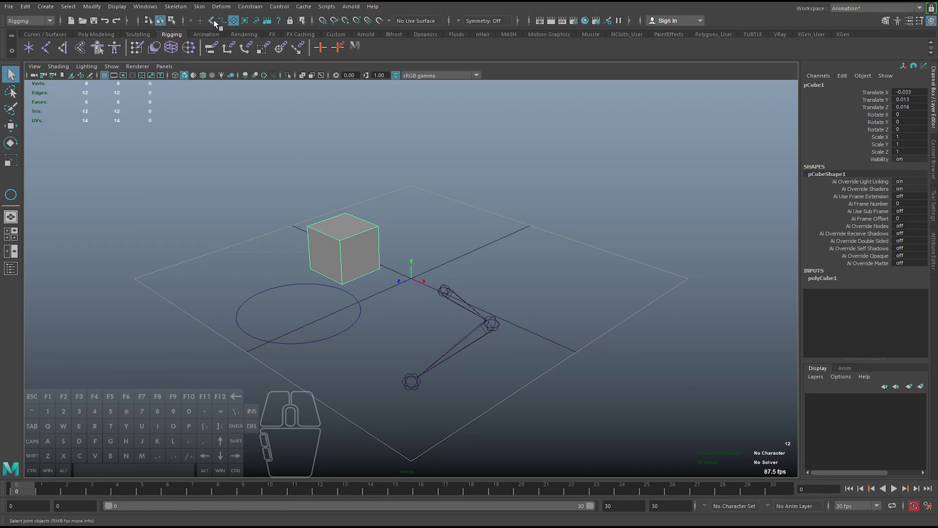
{"action": "left_click", "coordinate": [215, 22]}
{"action": "left_click", "coordinate": [237, 25]}
{"action": "left_click", "coordinate": [172, 158]}
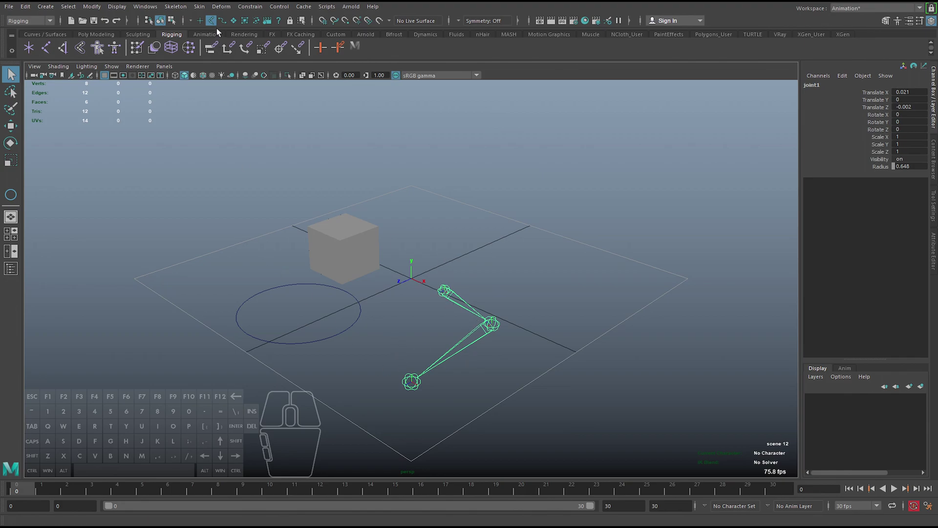
{"action": "left_click", "coordinate": [225, 25]}
{"action": "left_click", "coordinate": [218, 24]}
{"action": "left_click", "coordinate": [202, 172]}
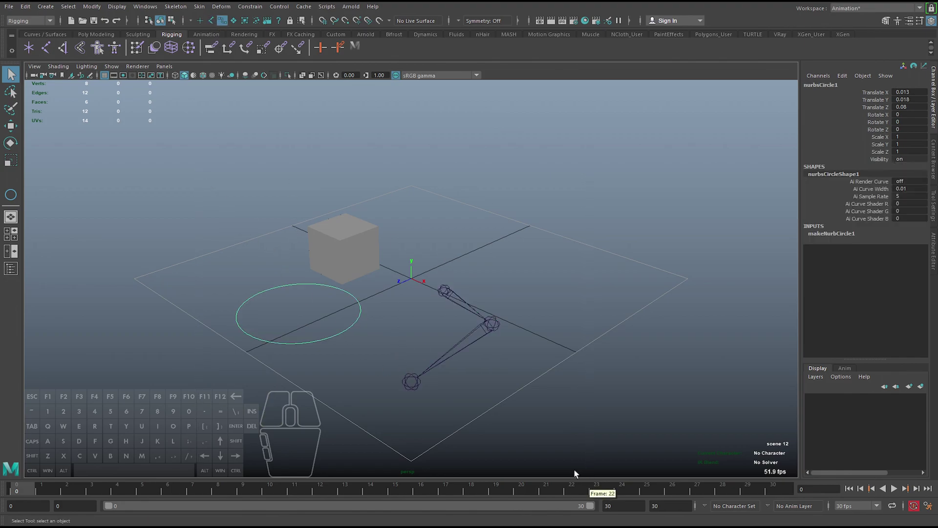
{"action": "left_click", "coordinate": [235, 22]}
{"action": "left_click", "coordinate": [184, 145]}
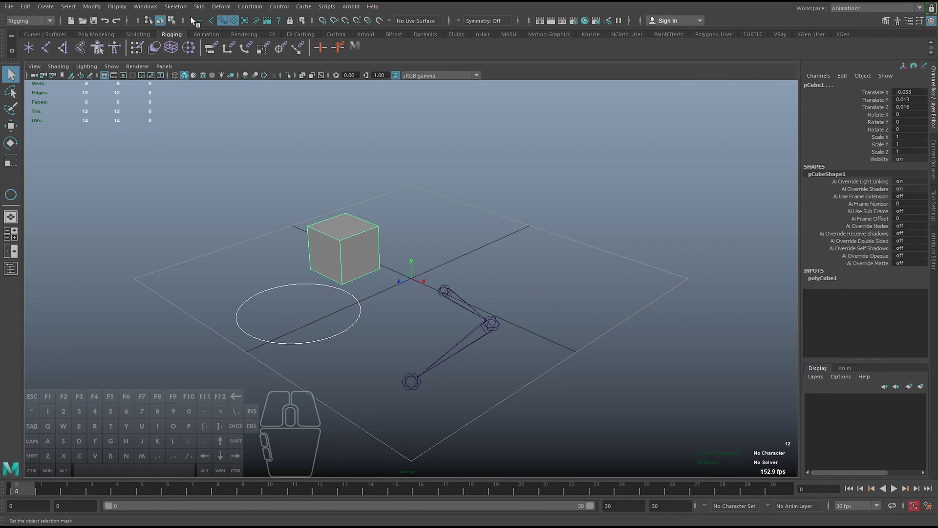
{"action": "left_click", "coordinate": [195, 22]}
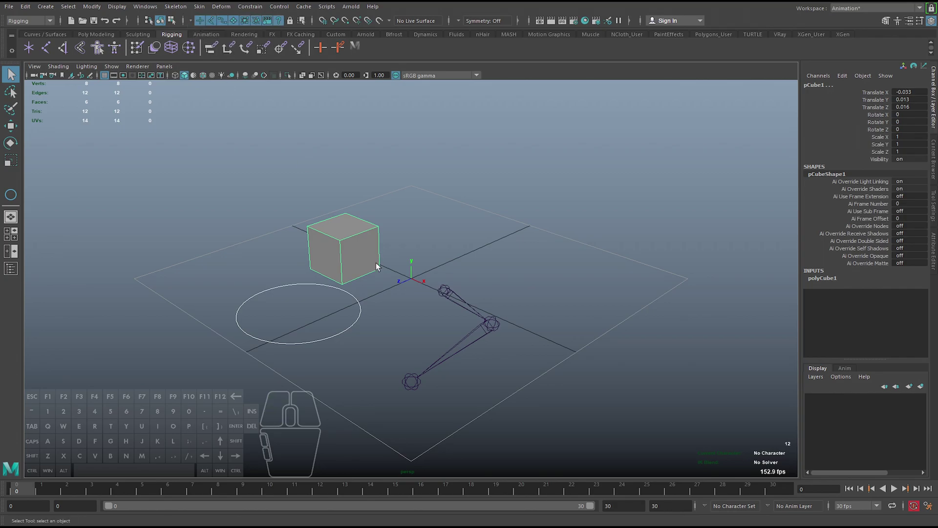
{"action": "left_click", "coordinate": [167, 145]}
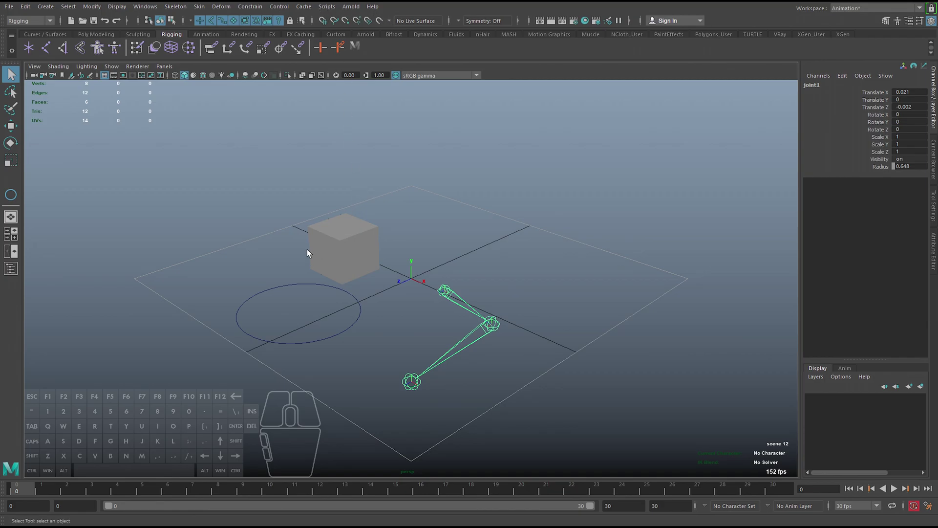
Move joint1 with Snap to Points on so the root joint sits on a top corner of the cube.
{"action": "left_click_drag", "start_coordinate": [277, 279], "coordinate": [295, 318]}
{"action": "left_click", "coordinate": [450, 290]}
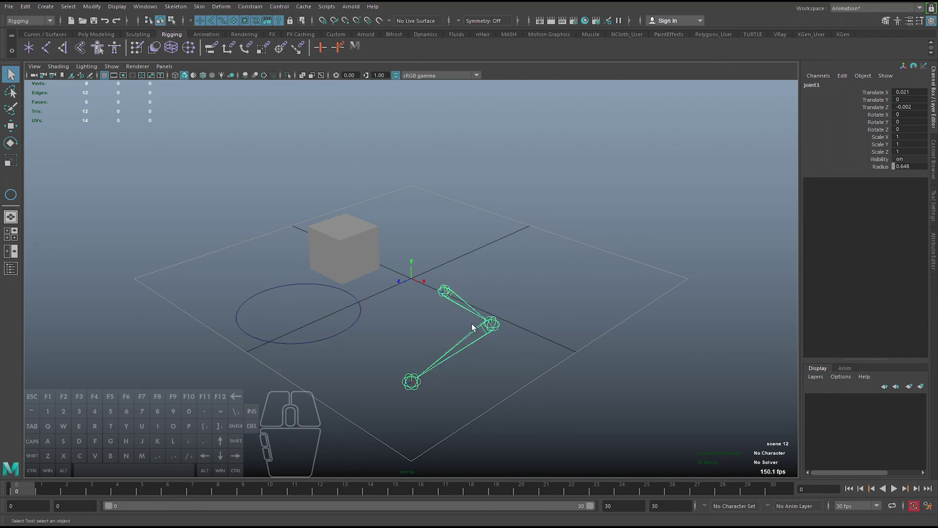
{"action": "key", "text": "w"}
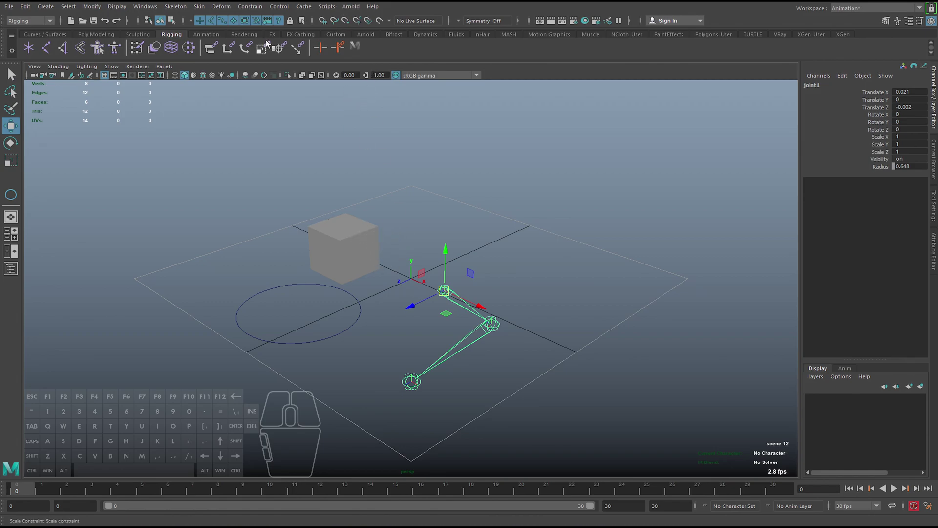
{"action": "left_click", "coordinate": [352, 22]}
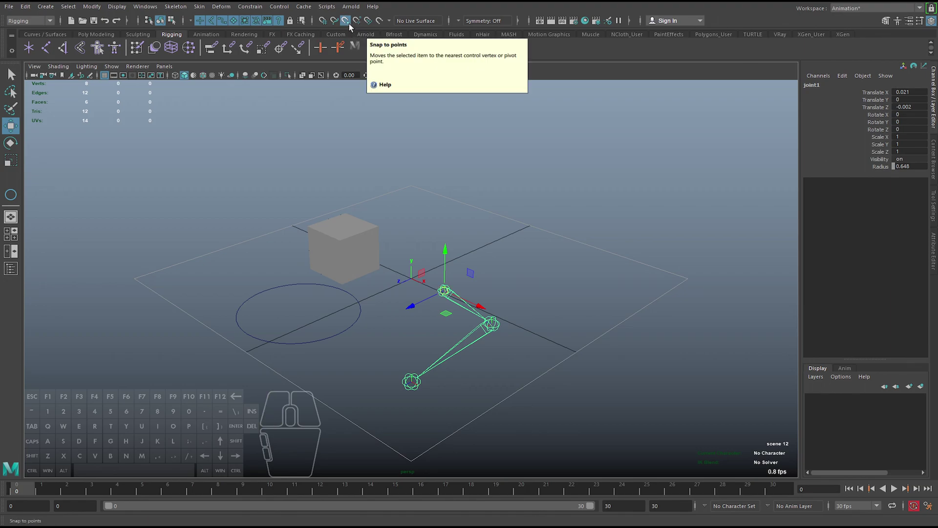
{"action": "left_click_drag", "start_coordinate": [446, 289], "coordinate": [374, 231]}
{"action": "scroll", "scroll_direction": "up", "scroll_amount": 3}
{"action": "scroll", "scroll_direction": "down", "scroll_amount": 3}
{"action": "key", "text": "f"}
{"action": "left_click_drag", "start_coordinate": [363, 244], "coordinate": [385, 246]}
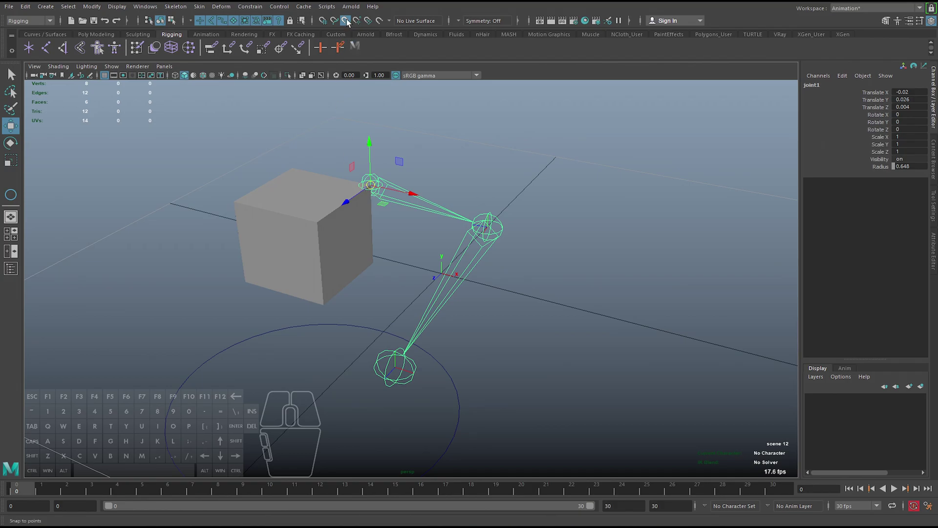
Toggle snapping off, select the cube at object level, and bring up the Workspace dropdown.
{"action": "left_click", "coordinate": [349, 21]}
{"action": "left_click", "coordinate": [339, 225]}
{"action": "left_click_drag", "start_coordinate": [339, 223], "coordinate": [308, 222]}
{"action": "left_click", "coordinate": [322, 225]}
{"action": "left_click", "coordinate": [374, 185]}
{"action": "key", "text": "F8"}
{"action": "key", "text": "F8"}
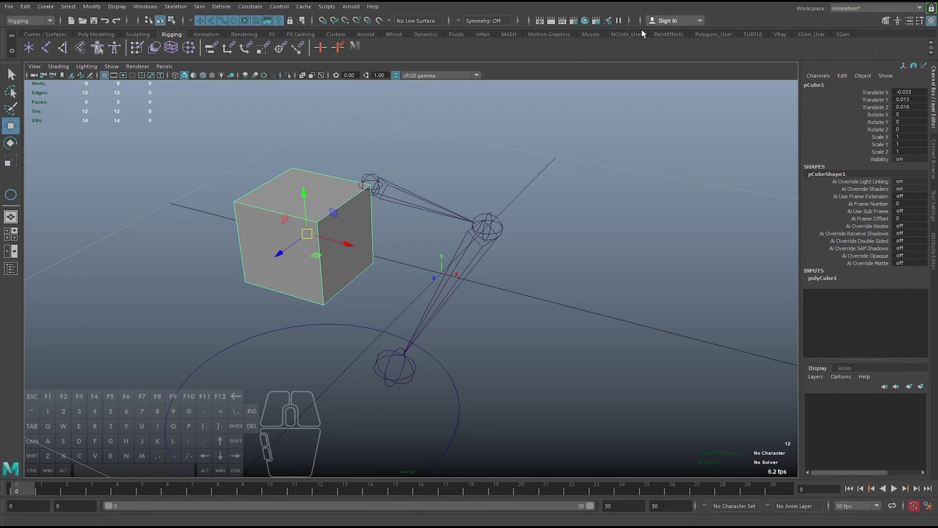
{"action": "left_click", "coordinate": [870, 12]}
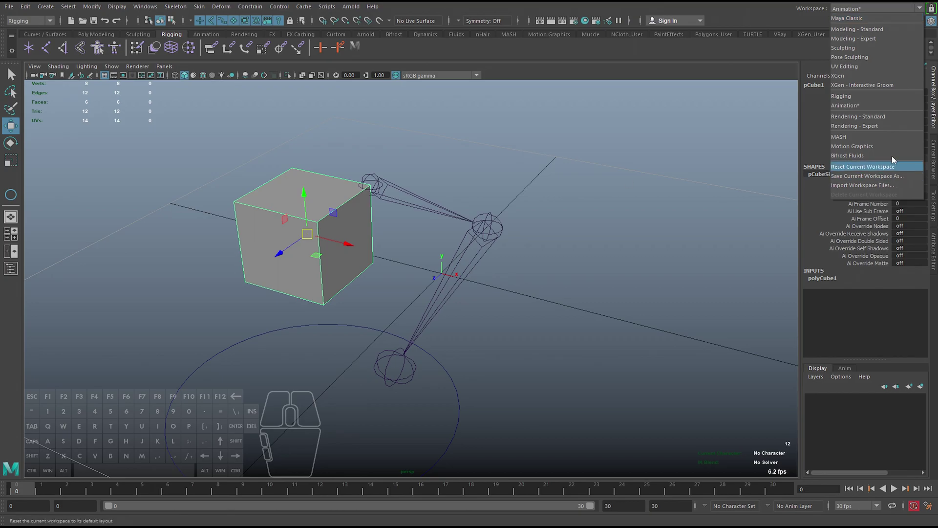
Try another workspace layout, return to the Animation workspace, and deselect the cube.
{"action": "left_click", "coordinate": [844, 99]}
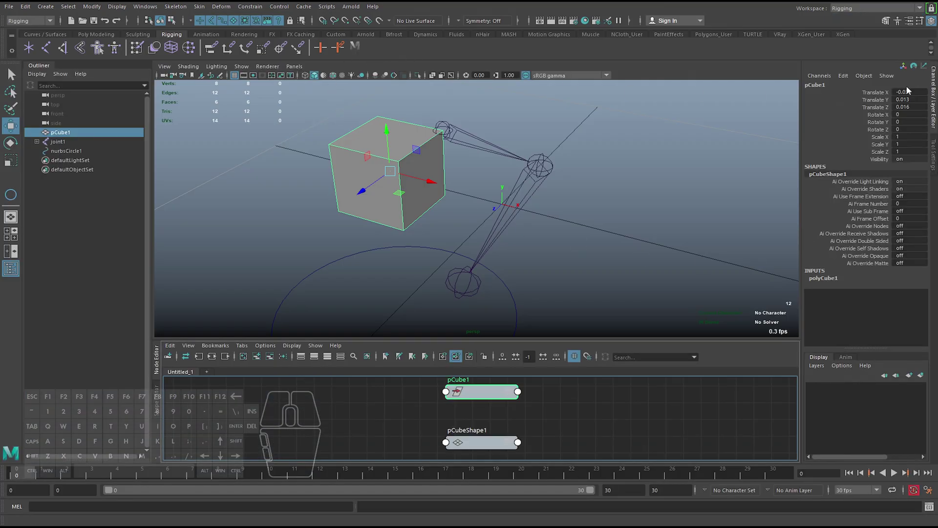
{"action": "left_click", "coordinate": [861, 9]}
{"action": "left_click", "coordinate": [861, 114]}
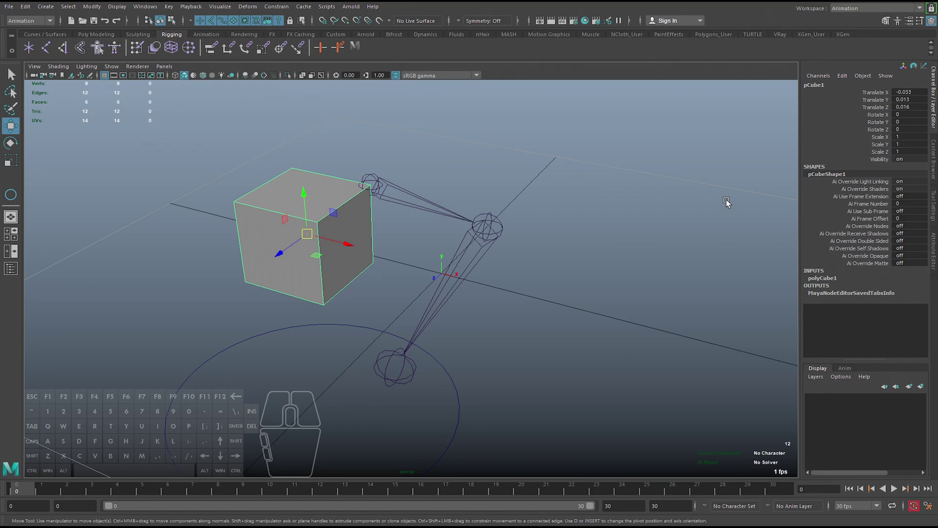
{"action": "left_click", "coordinate": [585, 166]}
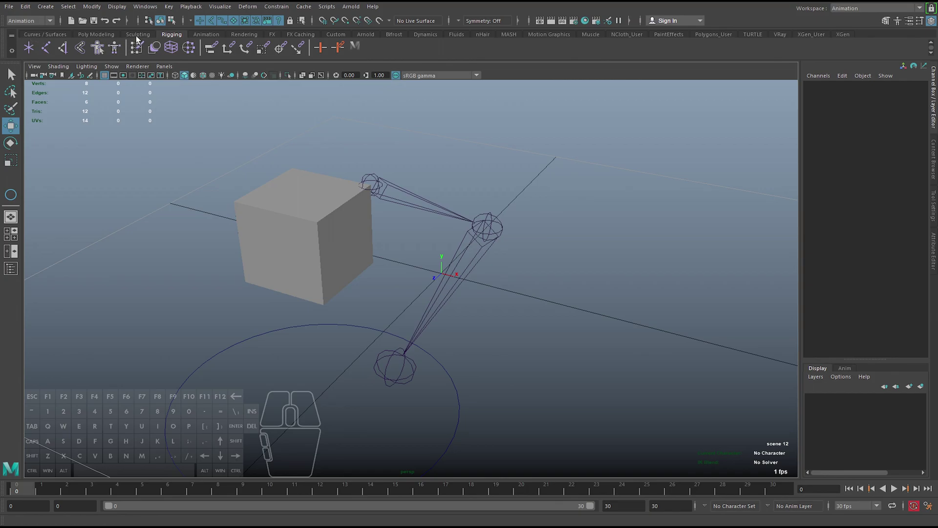
Click through the shelf tabs up to the Rendering, Custom and Arnold tool groups.
{"action": "left_click", "coordinate": [194, 35]}
{"action": "left_click", "coordinate": [151, 37]}
{"action": "left_click", "coordinate": [102, 37]}
{"action": "left_click", "coordinate": [182, 38]}
{"action": "left_click", "coordinate": [213, 40]}
{"action": "left_click", "coordinate": [239, 38]}
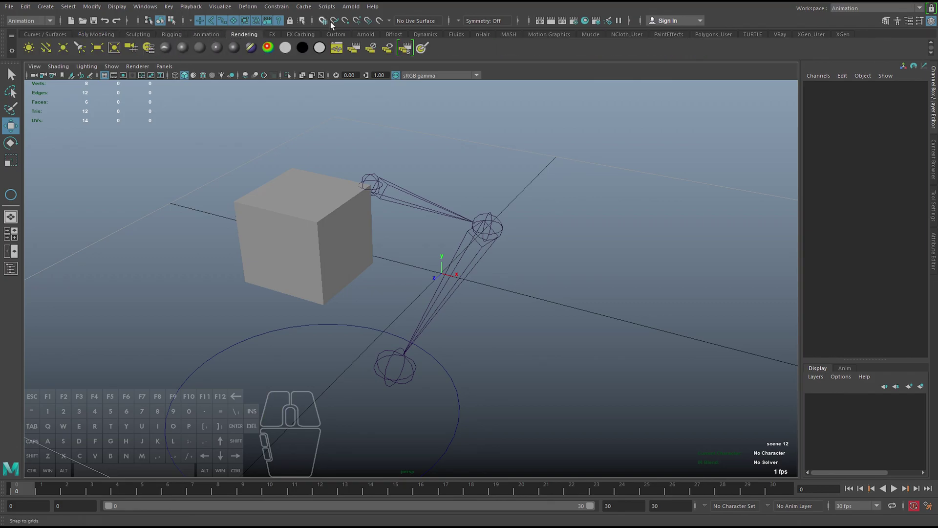
{"action": "left_click", "coordinate": [339, 38]}
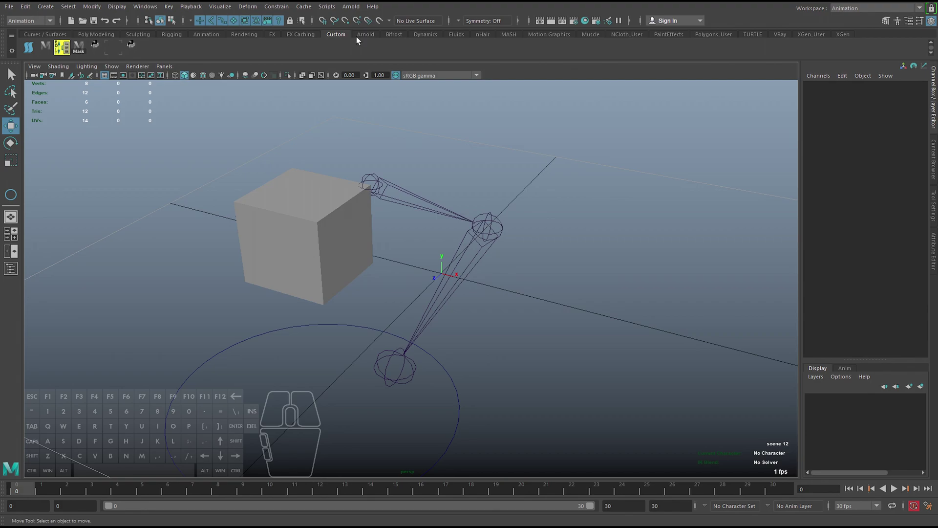
{"action": "left_click", "coordinate": [367, 37]}
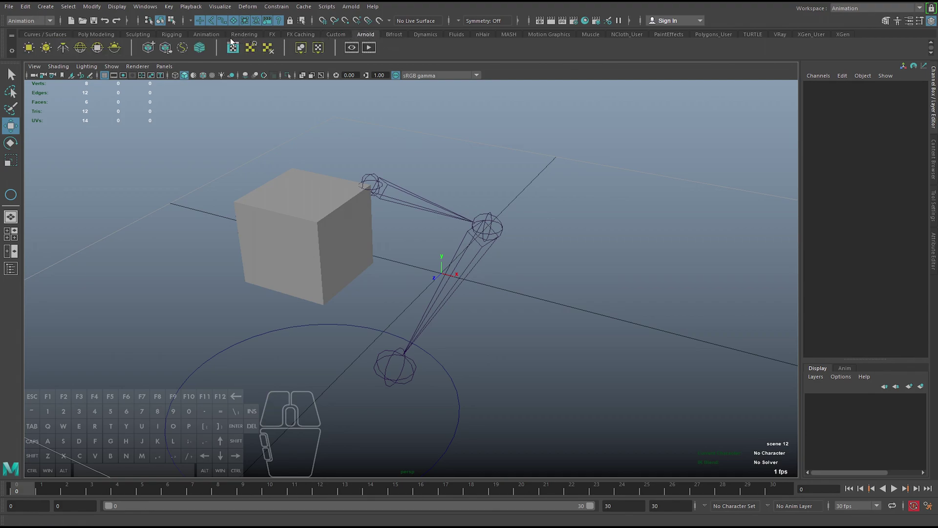
Return to the Rigging shelf, glance at the Playback commands, and activate the plain Select tool.
{"action": "left_click", "coordinate": [177, 32]}
{"action": "left_click", "coordinate": [147, 33]}
{"action": "left_click", "coordinate": [185, 38]}
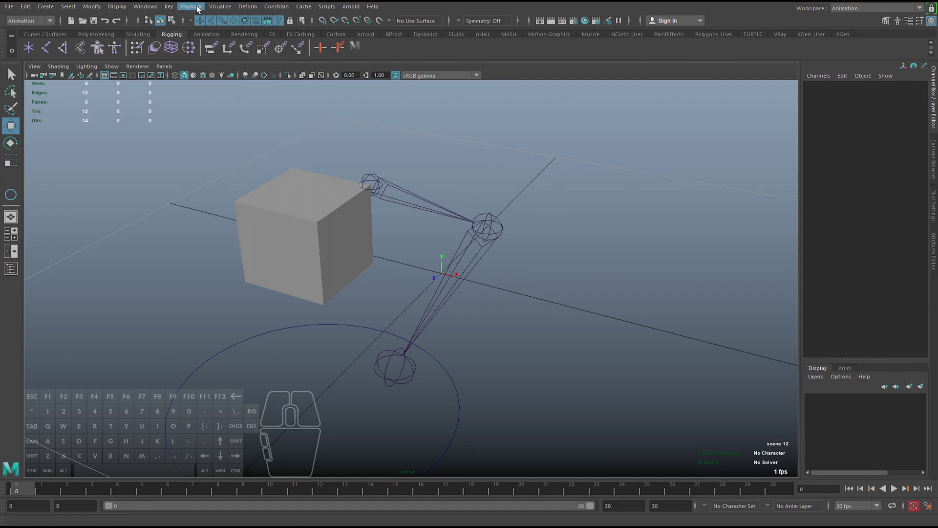
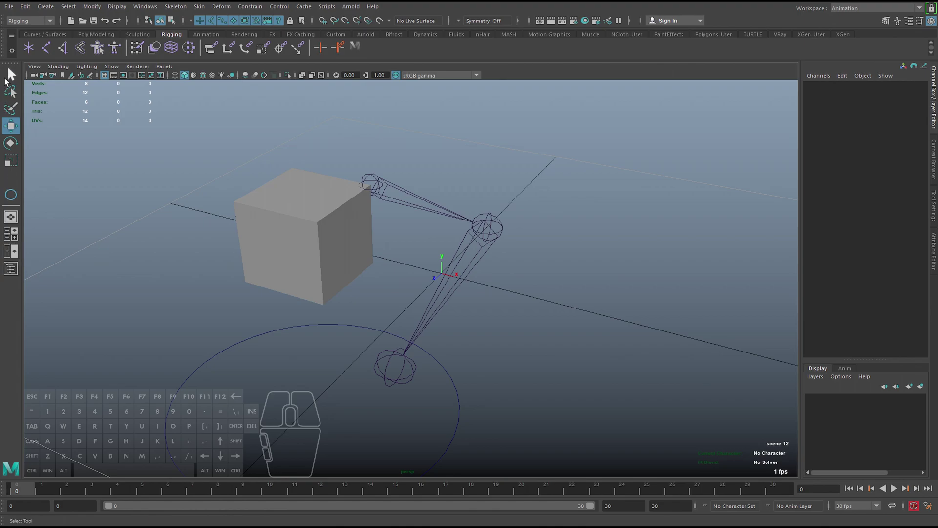
{"action": "left_click", "coordinate": [16, 75]}
Select the cube, orbit around it, and drop into face component selection.
{"action": "middle_click", "coordinate": [142, 183]}
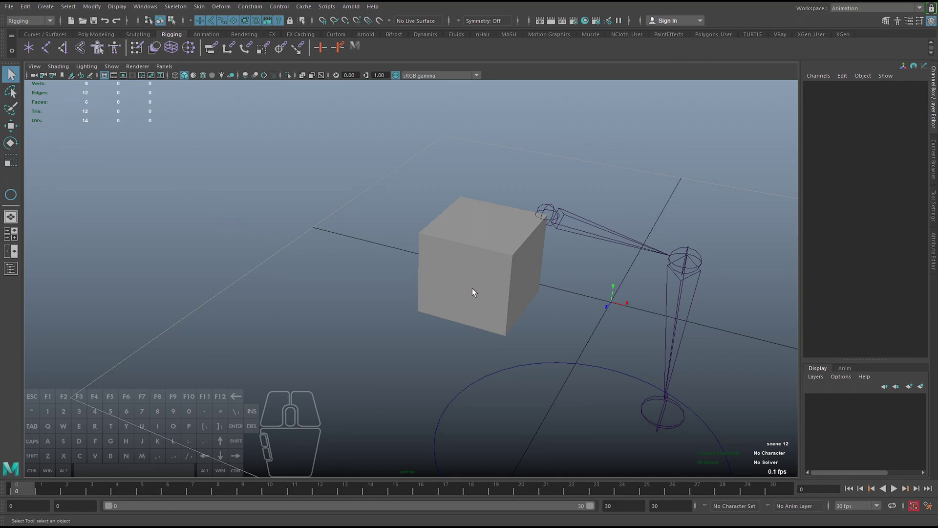
{"action": "left_click", "coordinate": [495, 245]}
{"action": "left_click_drag", "start_coordinate": [469, 227], "coordinate": [470, 249]}
{"action": "middle_click", "coordinate": [499, 294]}
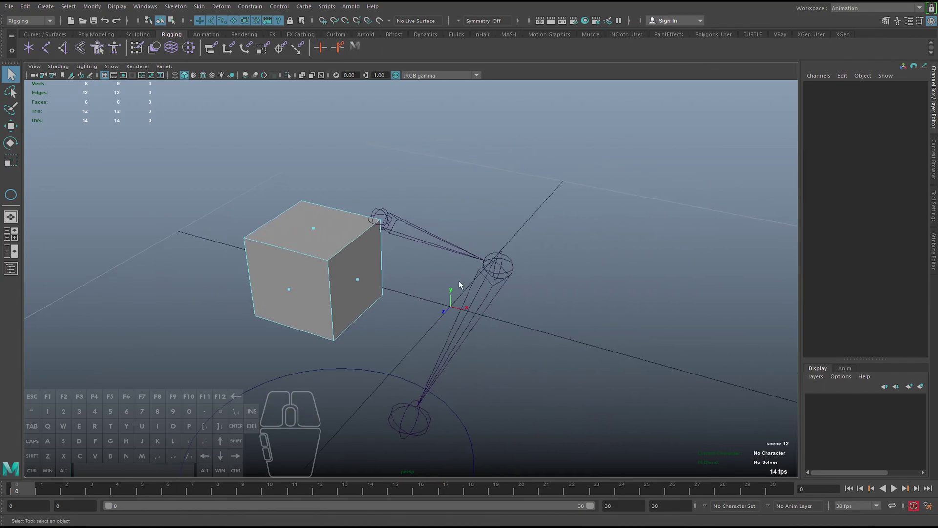
{"action": "key", "text": "F8"}
{"action": "key", "text": "F8"}
{"action": "key", "text": "w"}
Pick individual cube faces, nudge them, and undo the moves.
{"action": "left_click", "coordinate": [325, 276]}
{"action": "key", "text": "ctrl+z"}
{"action": "left_click_drag", "start_coordinate": [300, 249], "coordinate": [302, 270]}
{"action": "left_click", "coordinate": [291, 293]}
{"action": "left_click_drag", "start_coordinate": [290, 292], "coordinate": [297, 288]}
{"action": "key", "text": "ctrl+z"}
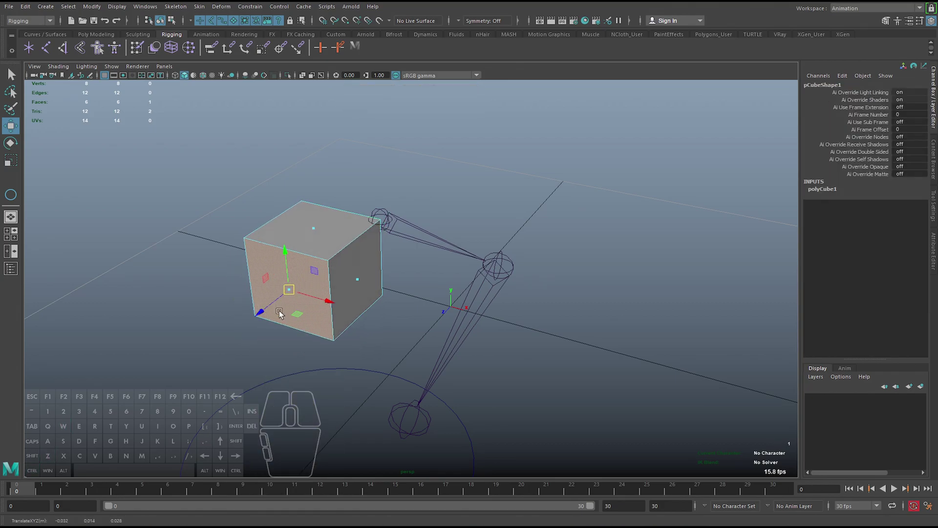
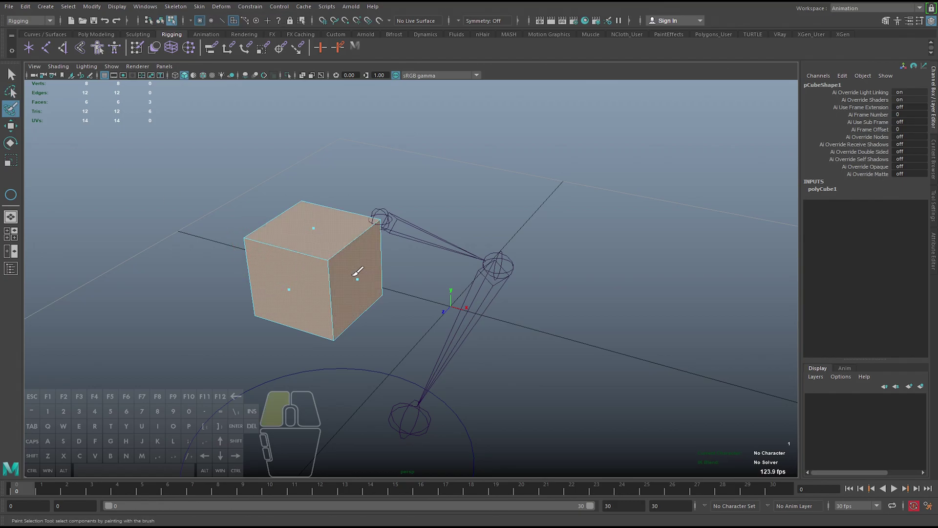
Return to whole-object selection with the cube selected via Q and F8.
{"action": "middle_click", "coordinate": [13, 74]}
{"action": "key", "text": "q"}
{"action": "key", "text": "F8"}
{"action": "key", "text": "F8"}
{"action": "key", "text": "F8"}
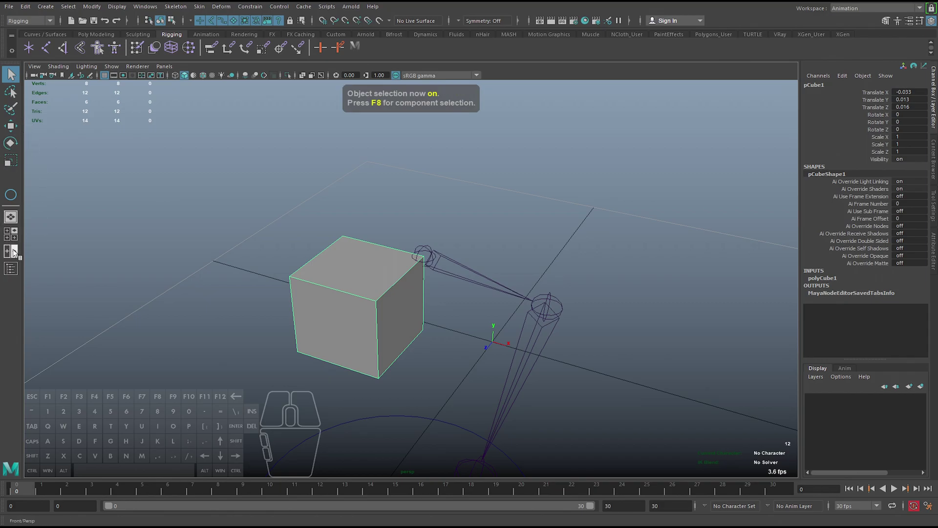
{"action": "middle_click", "coordinate": [148, 259]}
{"action": "left_click", "coordinate": [15, 242]}
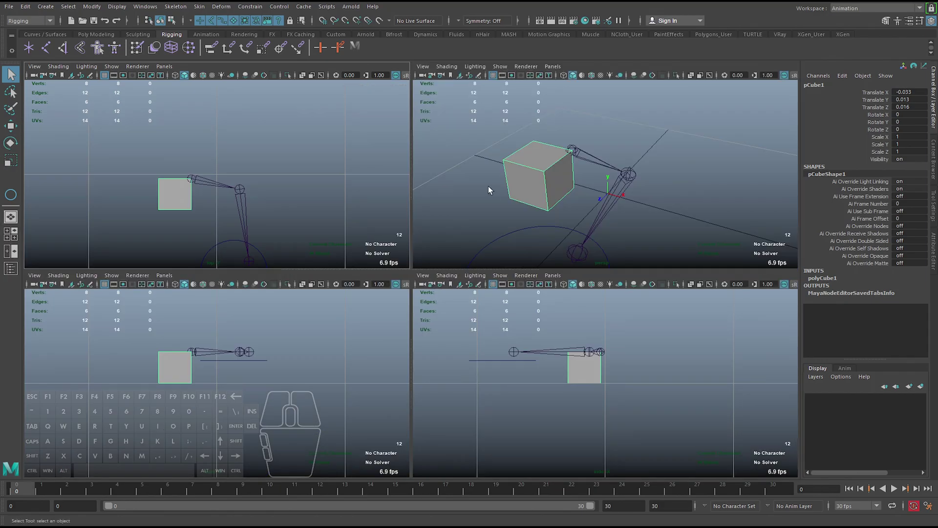
{"action": "middle_click", "coordinate": [495, 371]}
{"action": "middle_click", "coordinate": [284, 364]}
{"action": "middle_click", "coordinate": [291, 231]}
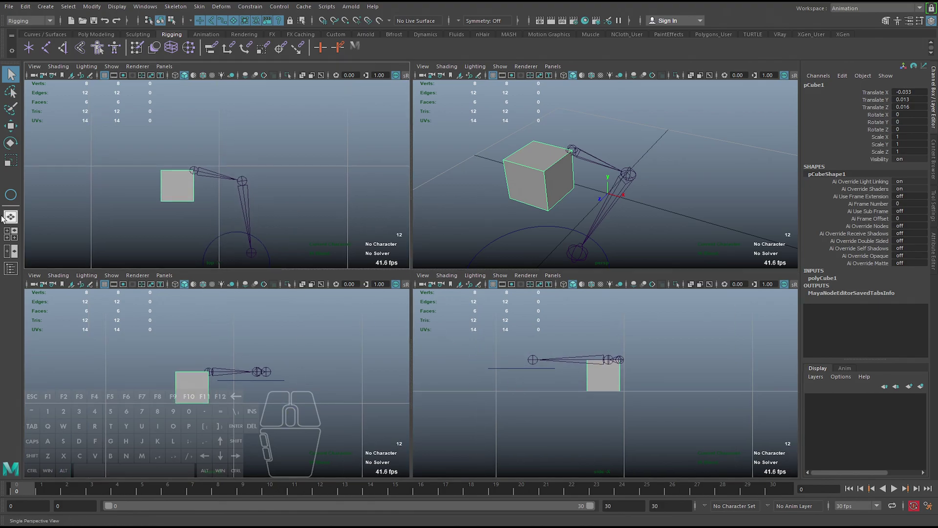
{"action": "left_click", "coordinate": [17, 220]}
{"action": "middle_click", "coordinate": [339, 243]}
{"action": "key", "text": "space"}
{"action": "key", "text": "space"}
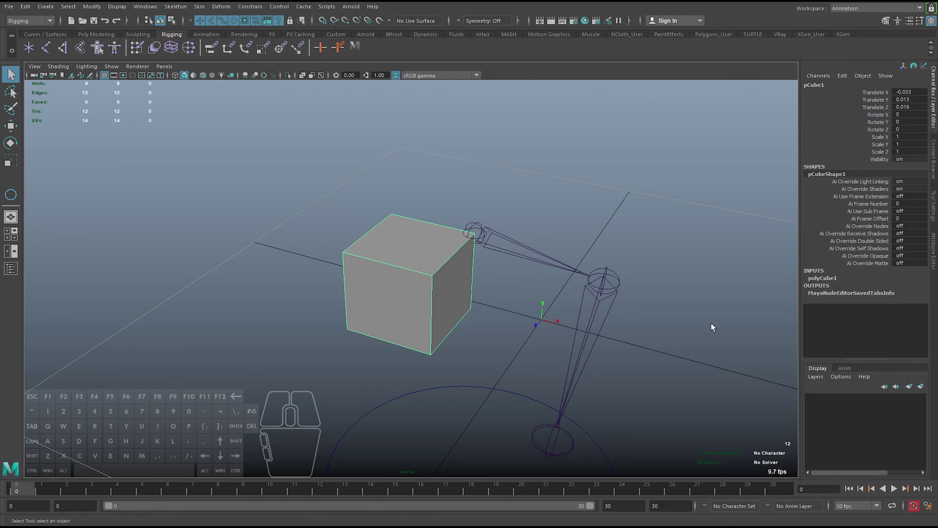
Pull the view back over the grid, frame the selected cube with F, and bring up the viewport View menu.
{"action": "middle_click", "coordinate": [666, 245]}
{"action": "right_click", "coordinate": [613, 222]}
{"action": "middle_click", "coordinate": [559, 239]}
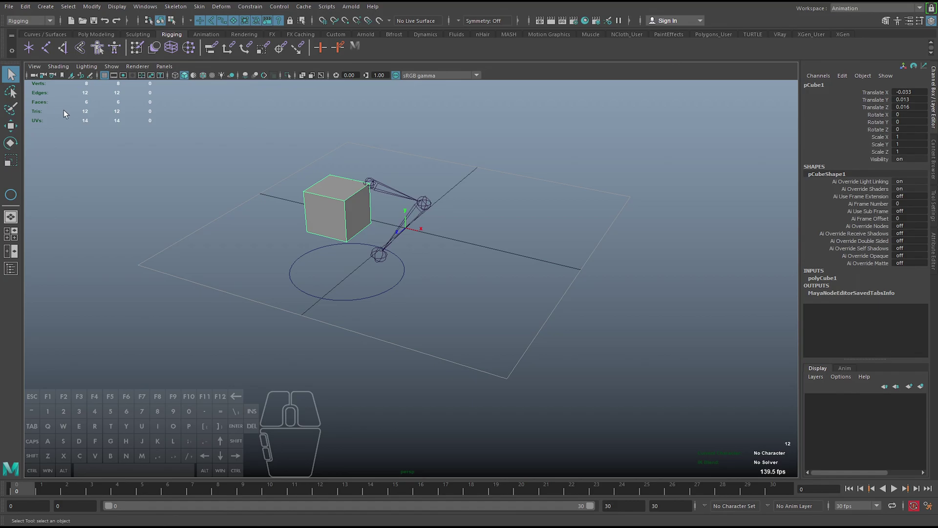
{"action": "left_click_drag", "start_coordinate": [60, 109], "coordinate": [92, 127]}
{"action": "key", "text": "f"}
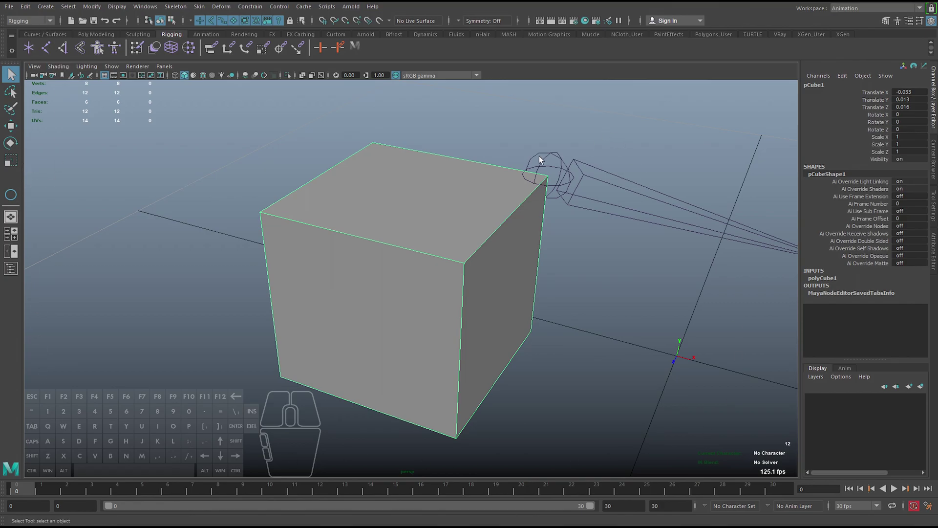
{"action": "left_click", "coordinate": [37, 69]}
{"action": "left_click", "coordinate": [258, 67]}
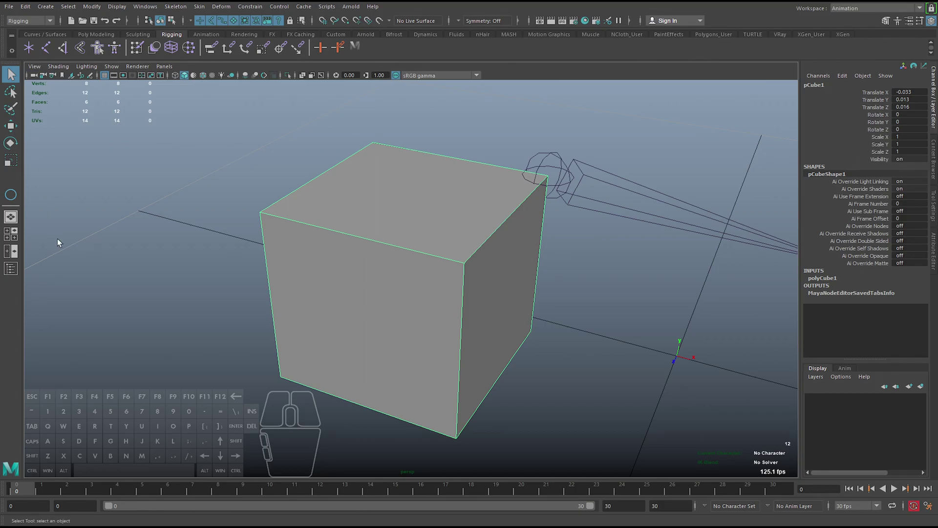
Hide all object types via Show > None, restore Polygons then All, and bring up the Panels menu.
{"action": "left_click", "coordinate": [34, 71]}
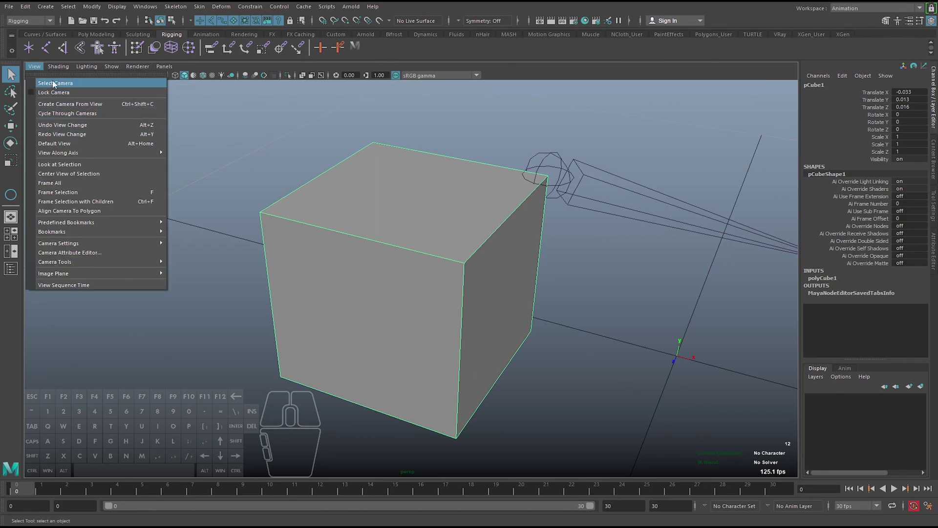
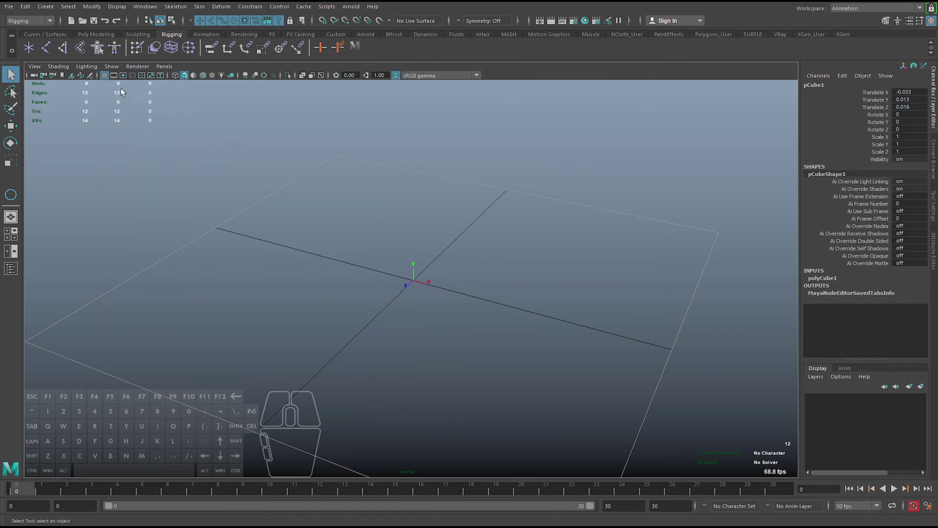
{"action": "left_click", "coordinate": [118, 69]}
{"action": "left_click", "coordinate": [142, 165]}
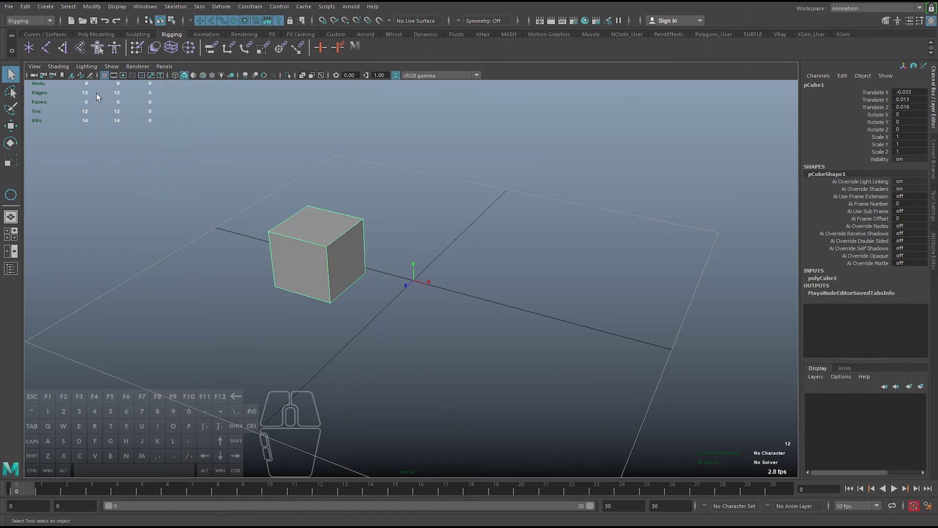
{"action": "left_click", "coordinate": [119, 70]}
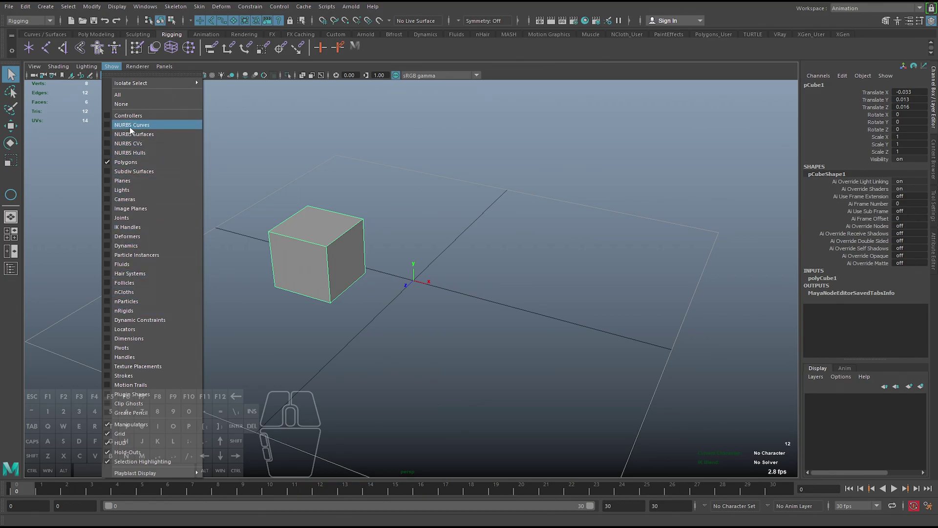
{"action": "left_click", "coordinate": [129, 129]}
{"action": "left_click", "coordinate": [110, 69]}
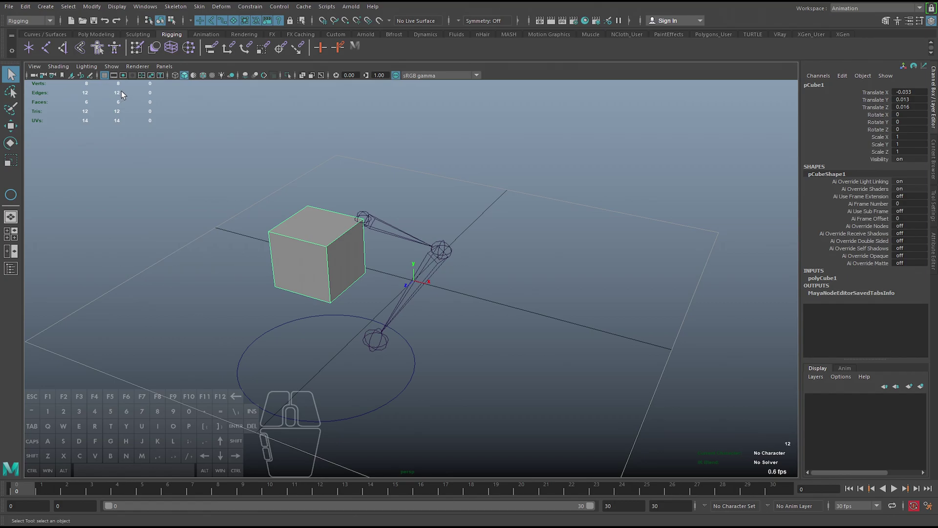
{"action": "left_click", "coordinate": [142, 70]}
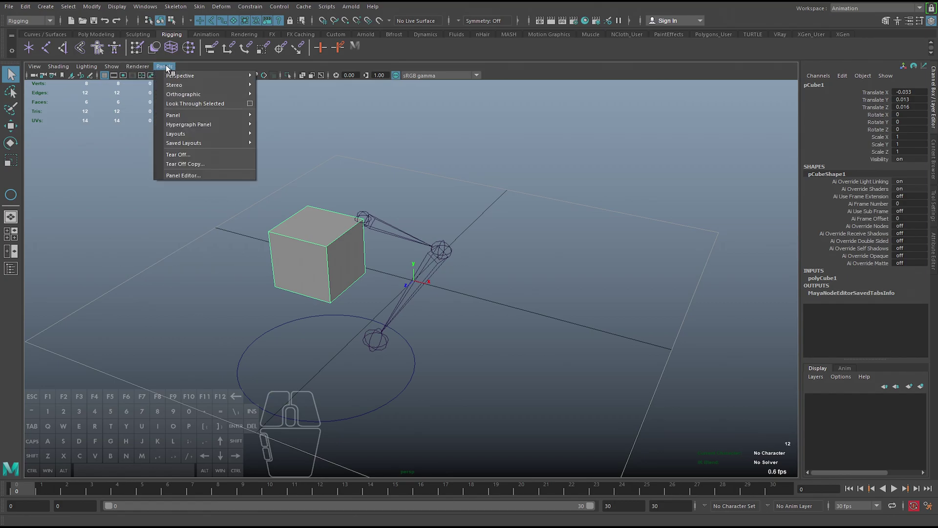
Switch the viewport to scene lighting and recentre the view on the scene.
{"action": "middle_click", "coordinate": [113, 162]}
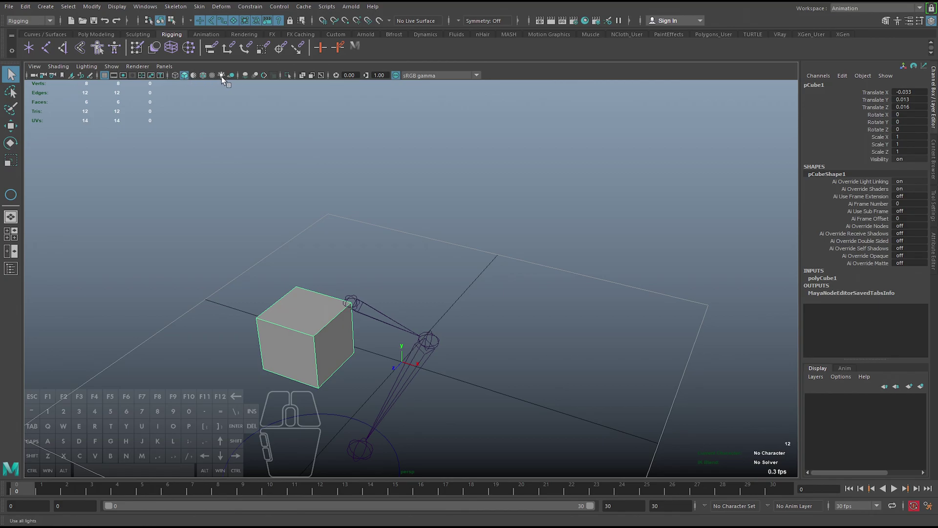
{"action": "left_click", "coordinate": [248, 79]}
{"action": "left_click", "coordinate": [248, 79]}
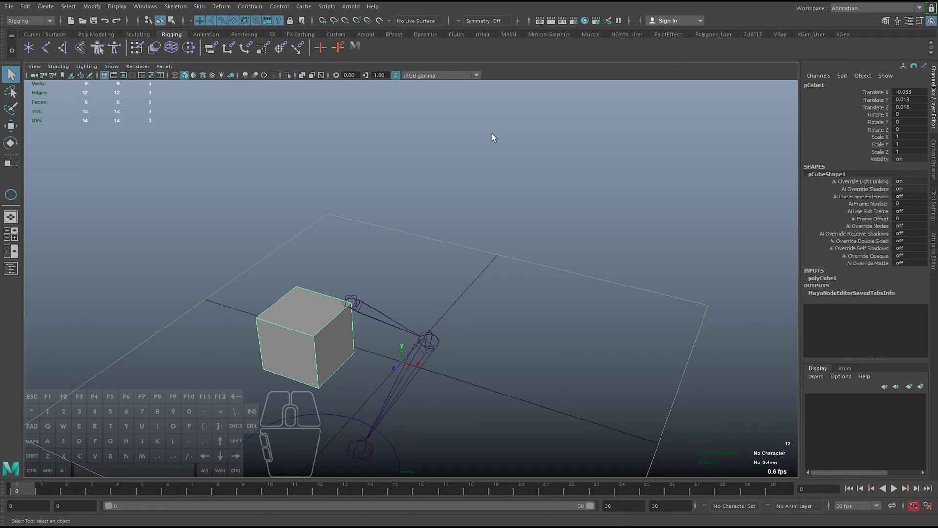
{"action": "left_click_drag", "start_coordinate": [604, 169], "coordinate": [539, 163]}
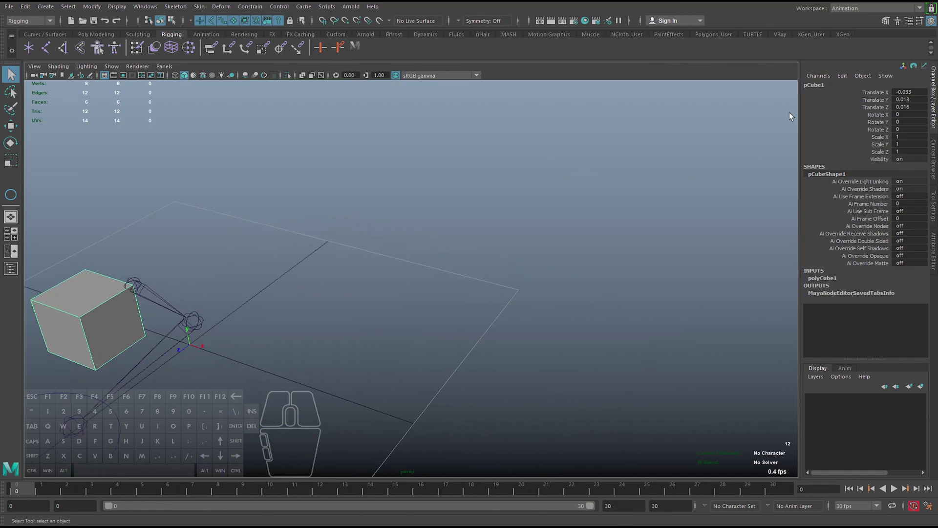
{"action": "left_click_drag", "start_coordinate": [436, 312], "coordinate": [507, 290]}
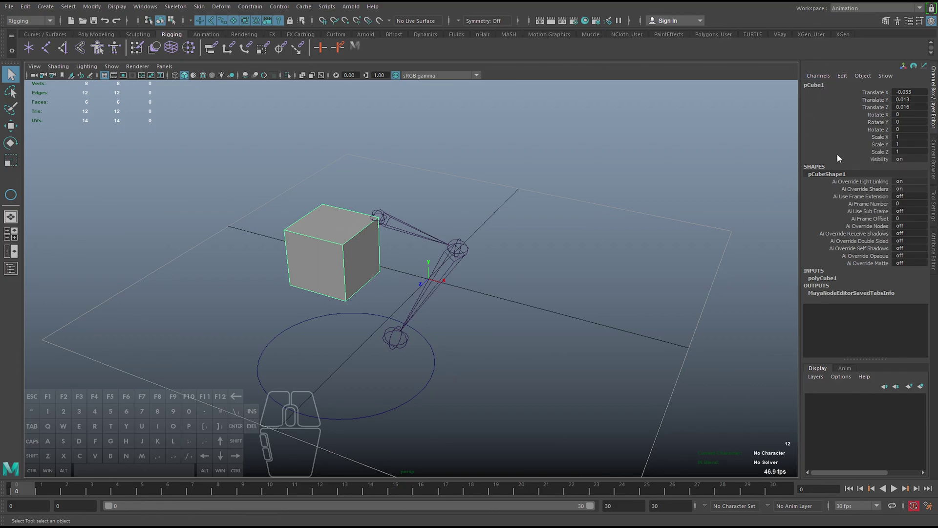
Select the cube so its translate channels show in the Channel Box.
{"action": "left_click", "coordinate": [445, 190]}
{"action": "left_click", "coordinate": [346, 246]}
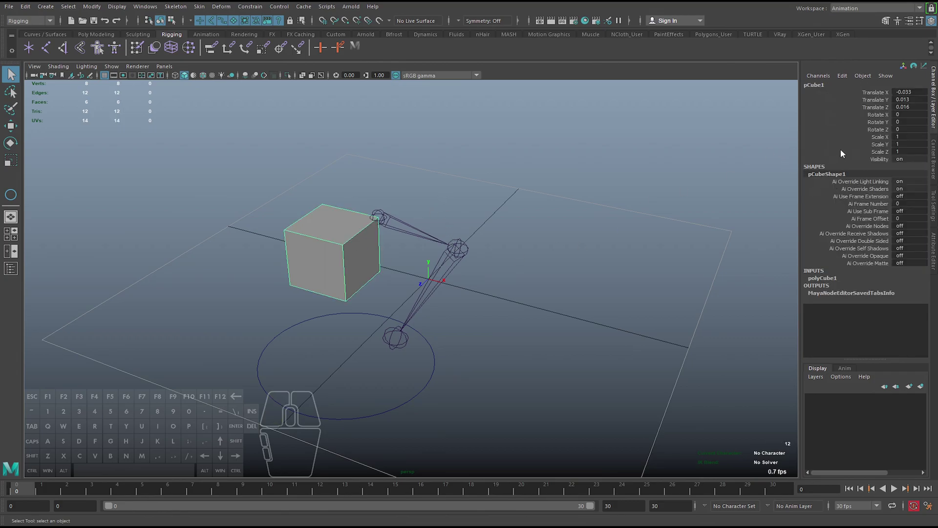
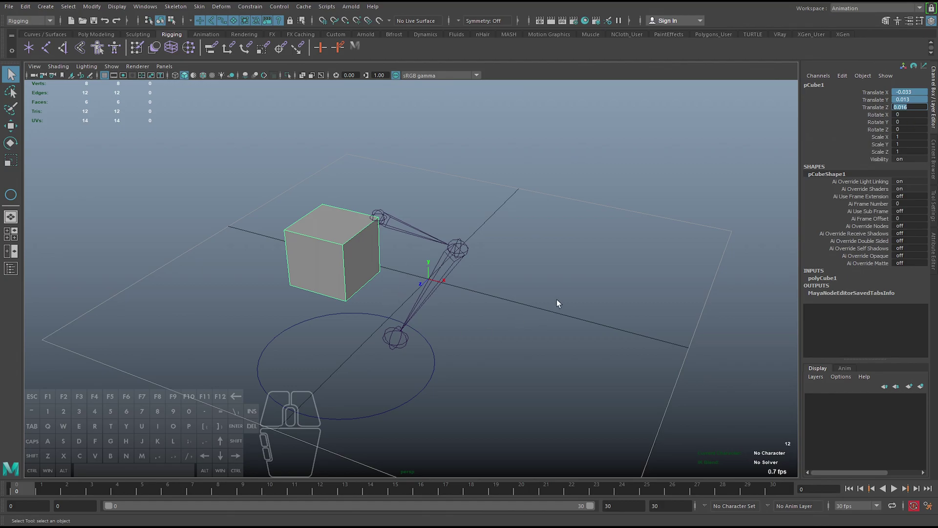
Orbit the view around the cube and switch to the Move tool.
{"action": "middle_click", "coordinate": [592, 297]}
{"action": "middle_click", "coordinate": [422, 263]}
{"action": "right_click", "coordinate": [334, 280]}
{"action": "middle_click", "coordinate": [364, 276]}
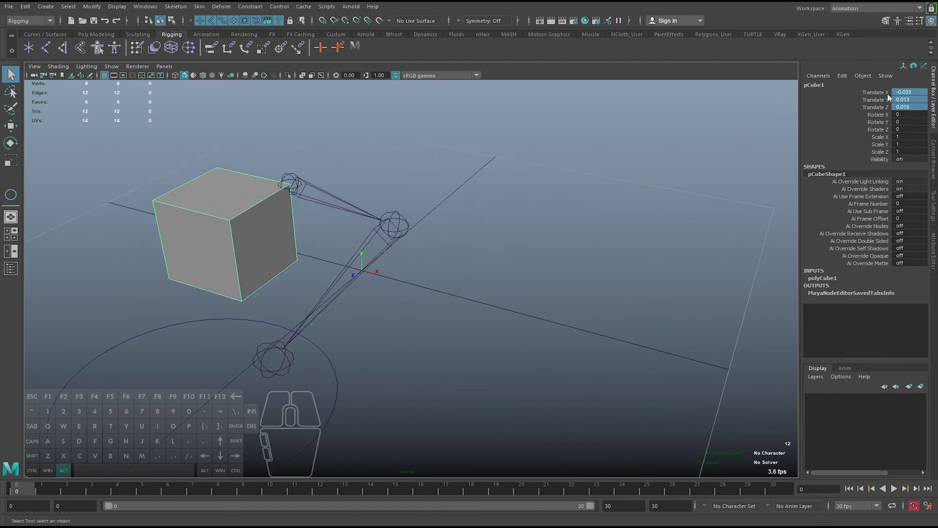
{"action": "middle_click", "coordinate": [340, 264]}
{"action": "left_click_drag", "start_coordinate": [364, 265], "coordinate": [298, 222]}
{"action": "key", "text": "ctrl+z"}
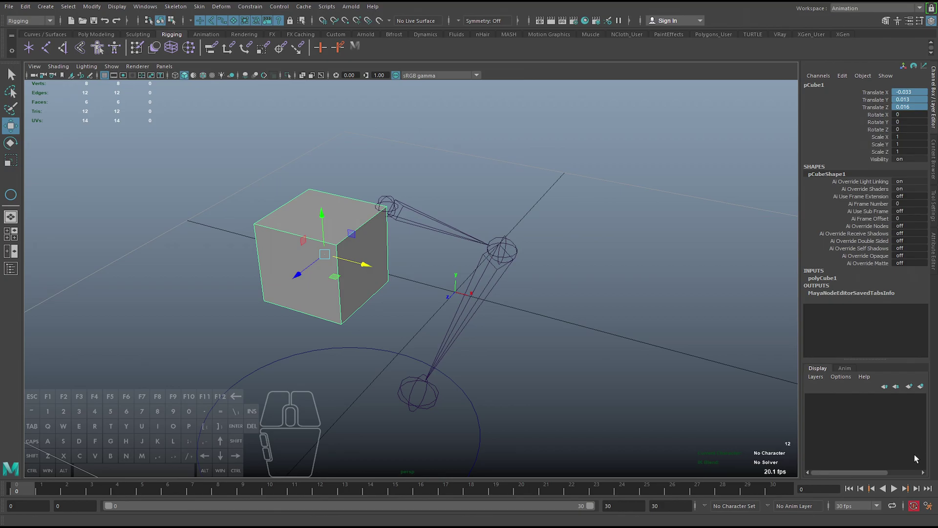
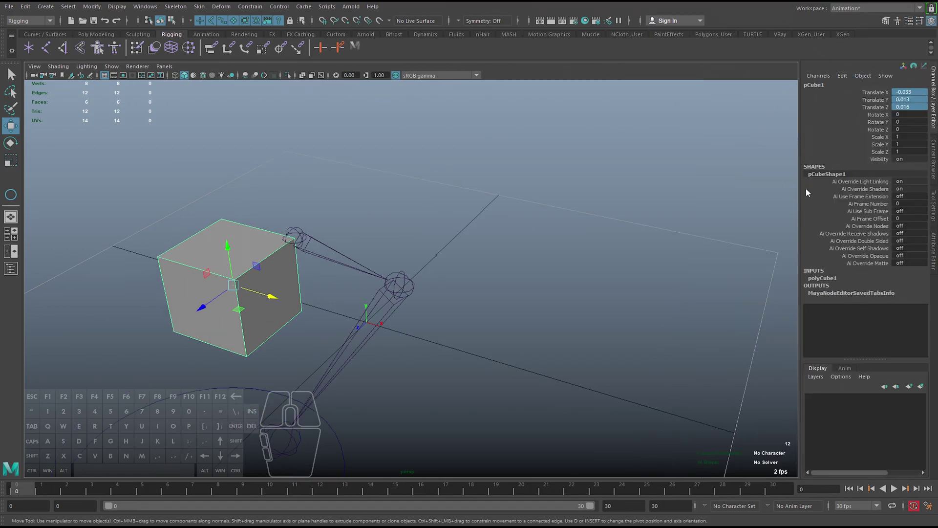
Toggle Ctrl+A until the Attribute Editor shows pCubeShape1's mesh, render and display sections.
{"action": "left_click", "coordinate": [934, 254]}
{"action": "middle_click", "coordinate": [579, 257]}
{"action": "key", "text": "ctrl+a"}
{"action": "key", "text": "ctrl+a"}
{"action": "key", "text": "ctrl+a"}
{"action": "key", "text": "ctrl+a"}
{"action": "key", "text": "ctrl+a"}
{"action": "key", "text": "ctrl+a"}
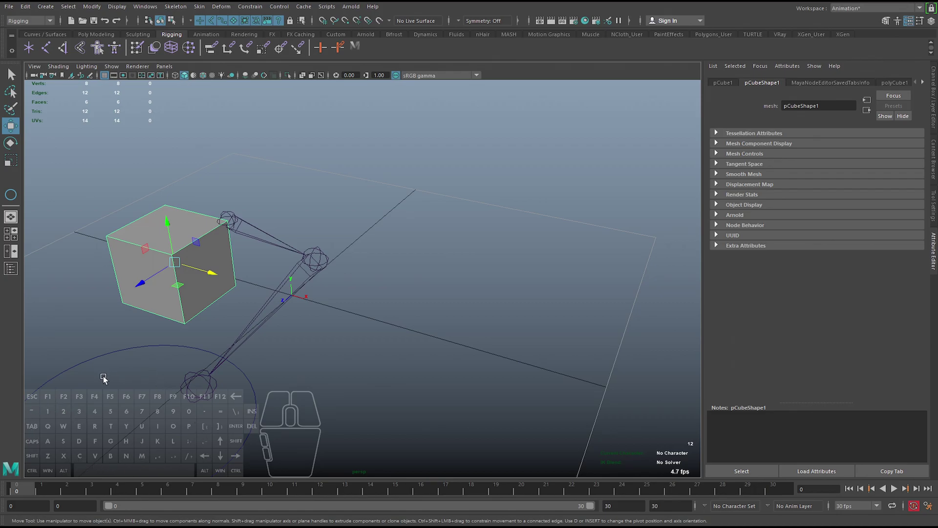
{"action": "middle_click", "coordinate": [391, 319]}
{"action": "key", "text": "ctrl+a"}
{"action": "key", "text": "ctrl+a"}
{"action": "key", "text": "ctrl+a"}
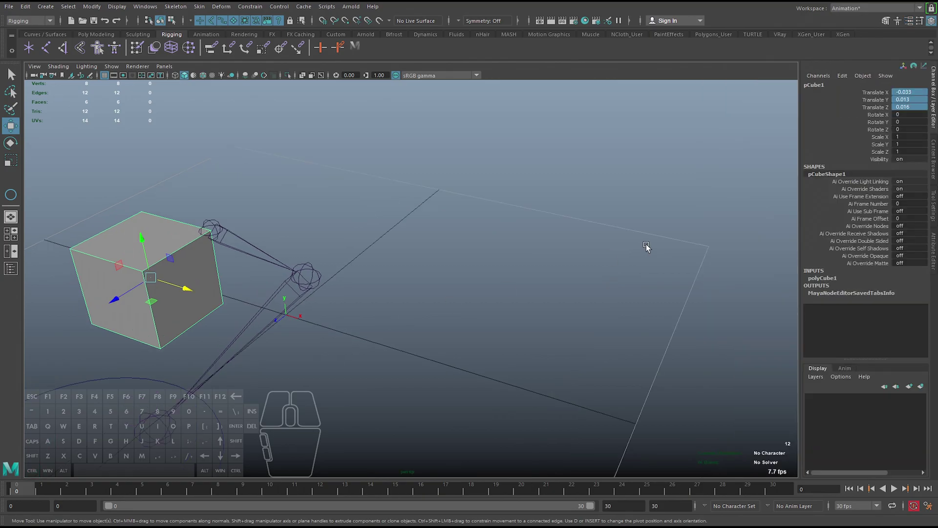
{"action": "middle_click", "coordinate": [660, 255]}
{"action": "left_click", "coordinate": [828, 79]}
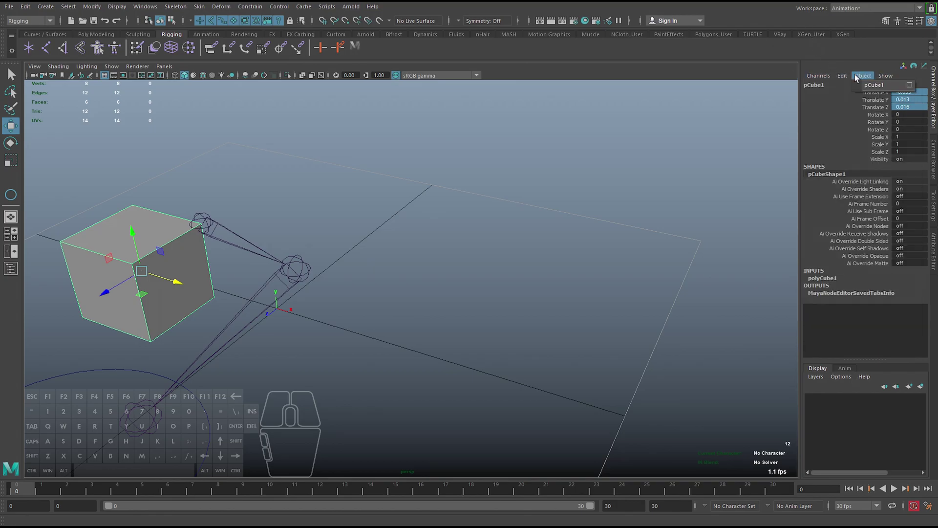
{"action": "left_click", "coordinate": [828, 58]}
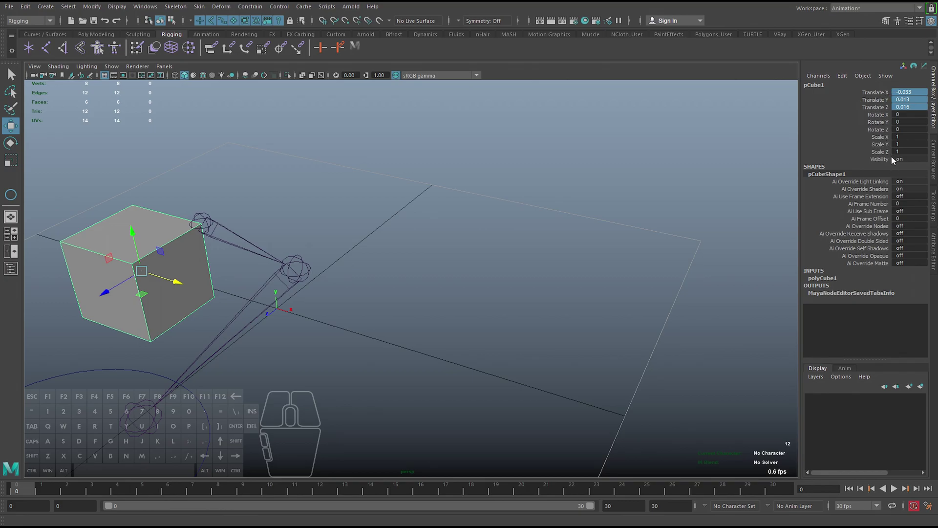
{"action": "key", "text": "ctrl+a"}
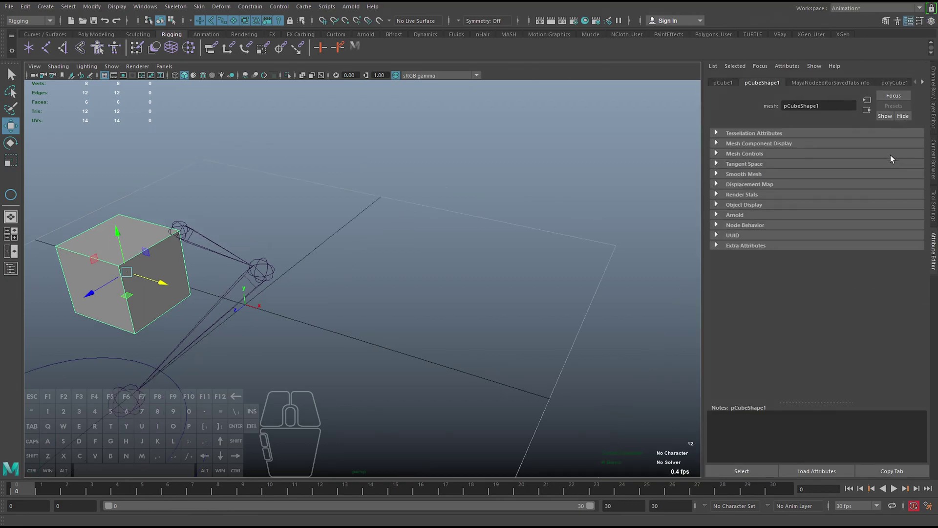
Step through the pCube1, pCubeShape1, MayaNodeEditorSavedTabsInfo and polyCube1 attribute tabs.
{"action": "left_click", "coordinate": [728, 79]}
{"action": "left_click", "coordinate": [750, 85]}
{"action": "left_click", "coordinate": [817, 86]}
{"action": "left_click", "coordinate": [896, 82]}
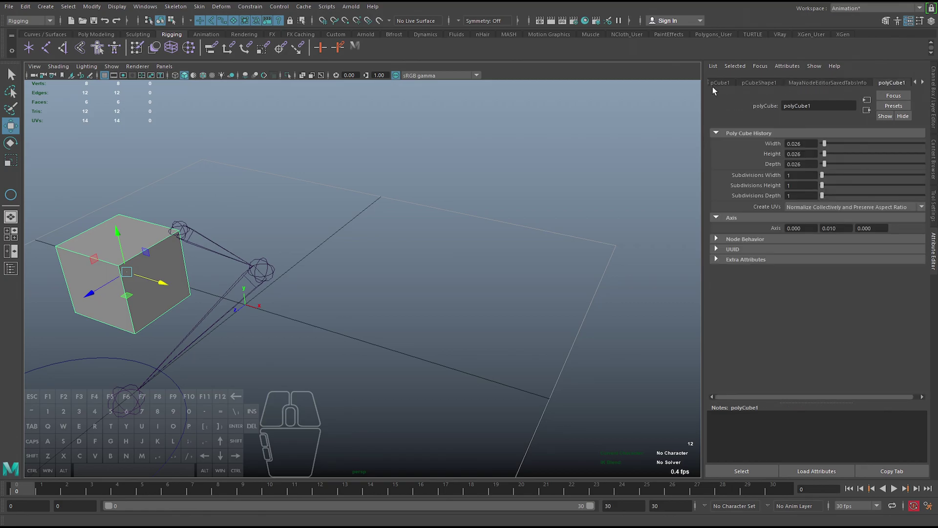
{"action": "left_click", "coordinate": [719, 83]}
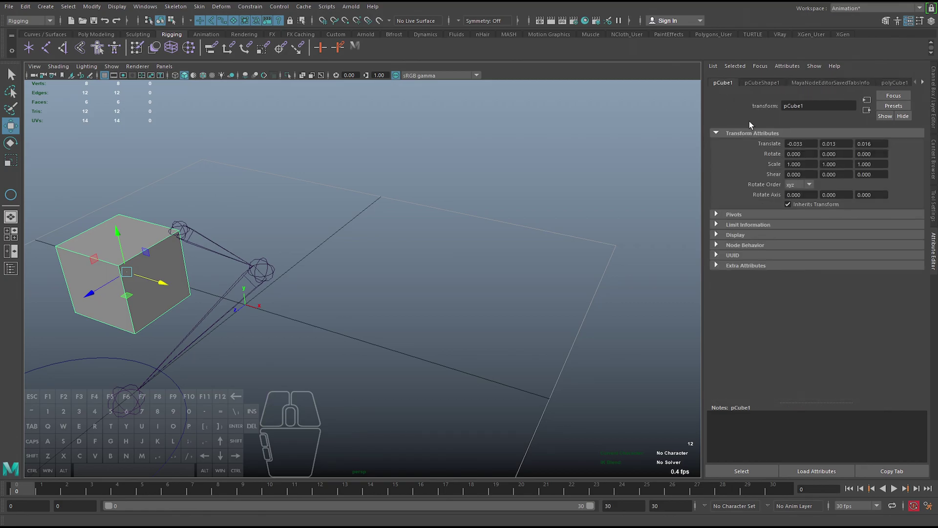
{"action": "left_click", "coordinate": [764, 84]}
{"action": "left_click", "coordinate": [798, 83]}
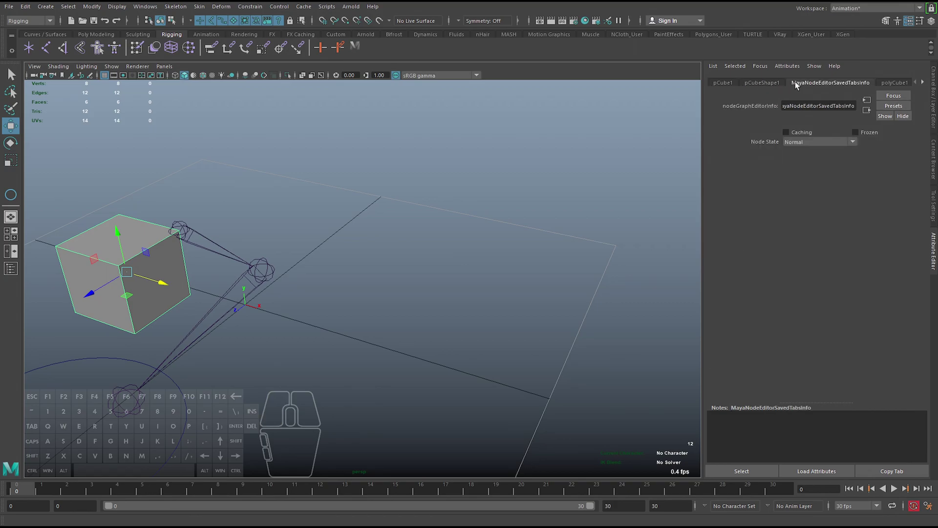
{"action": "left_click", "coordinate": [722, 83]}
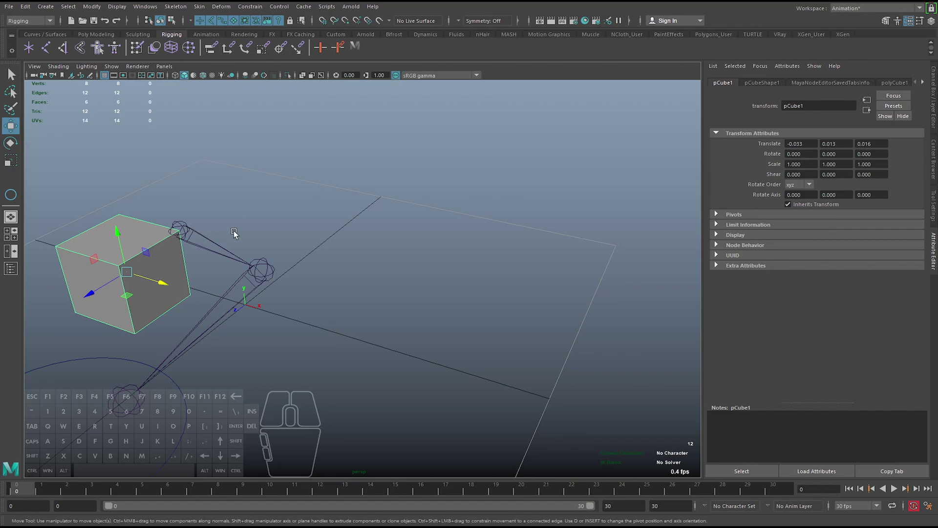
Inspect the cube's transform values and shape node attribute sections.
{"action": "left_click_drag", "start_coordinate": [246, 287], "coordinate": [287, 287]}
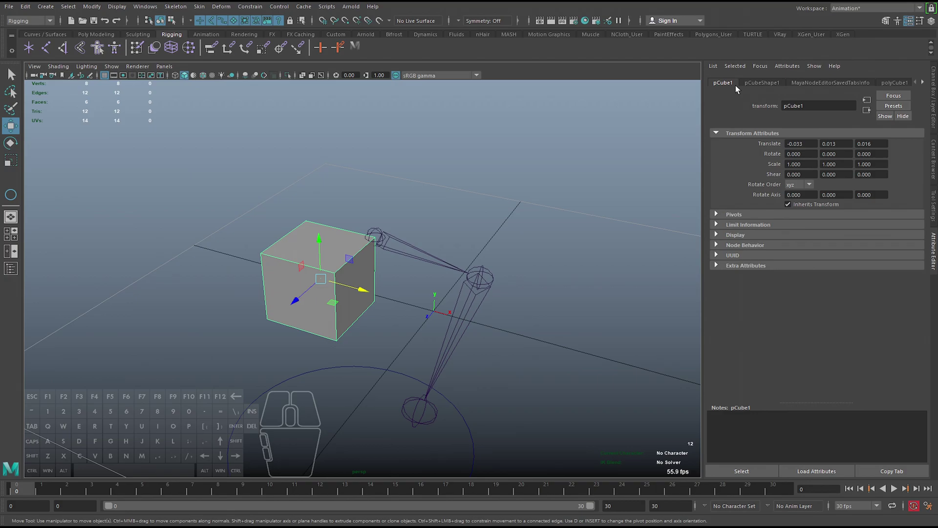
{"action": "left_click", "coordinate": [728, 86]}
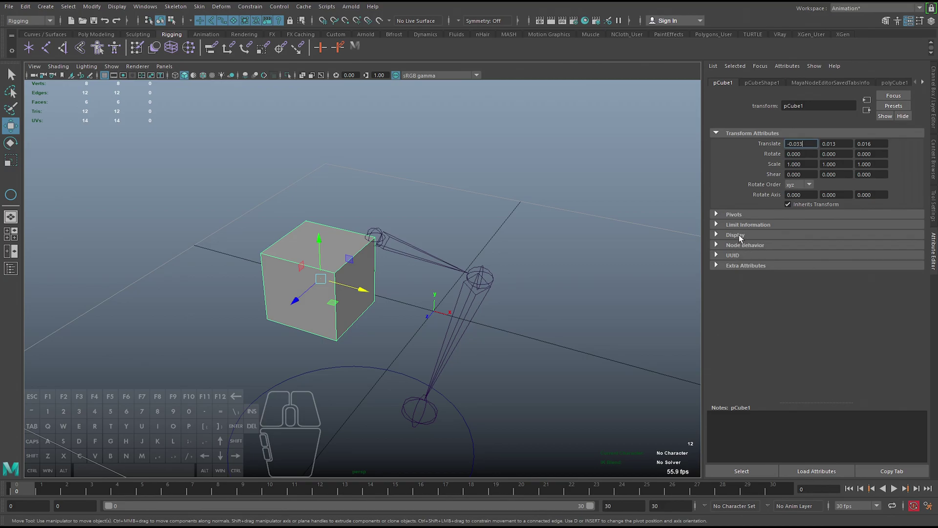
{"action": "left_click", "coordinate": [743, 229]}
{"action": "left_click", "coordinate": [757, 231]}
{"action": "left_click", "coordinate": [762, 86]}
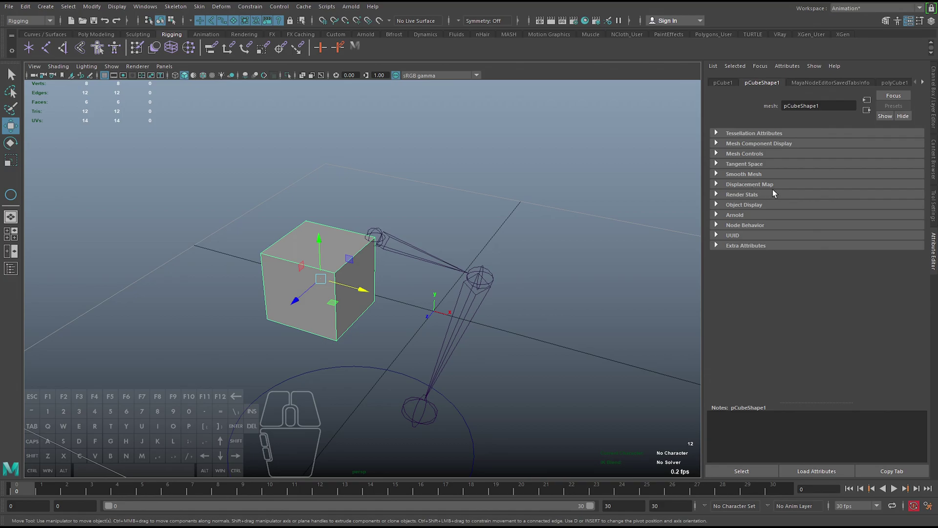
{"action": "left_click", "coordinate": [749, 198]}
{"action": "left_click", "coordinate": [731, 199]}
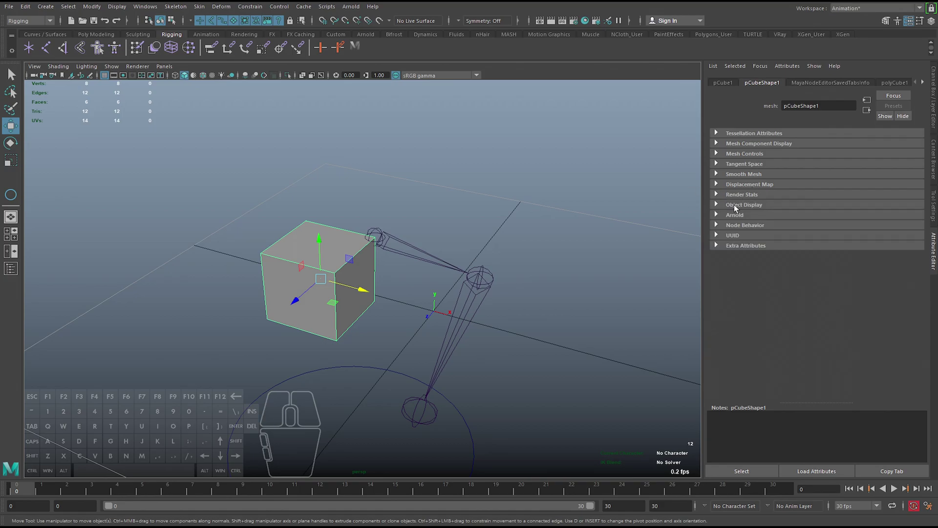
View the polyCube1 construction dimensions, then return to the Channel Box and Layer Editor.
{"action": "left_click", "coordinate": [848, 84]}
{"action": "left_click", "coordinate": [896, 84]}
{"action": "left_click", "coordinate": [837, 86]}
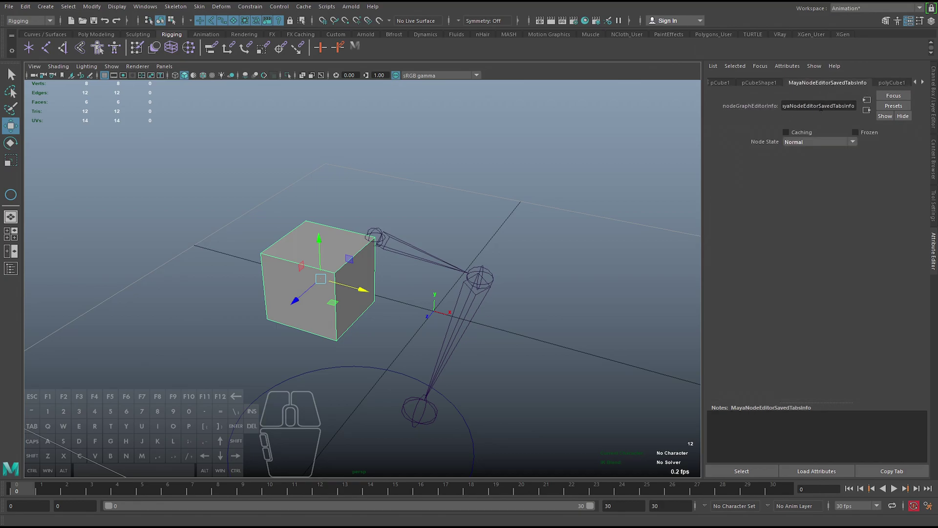
{"action": "left_click", "coordinate": [891, 85]}
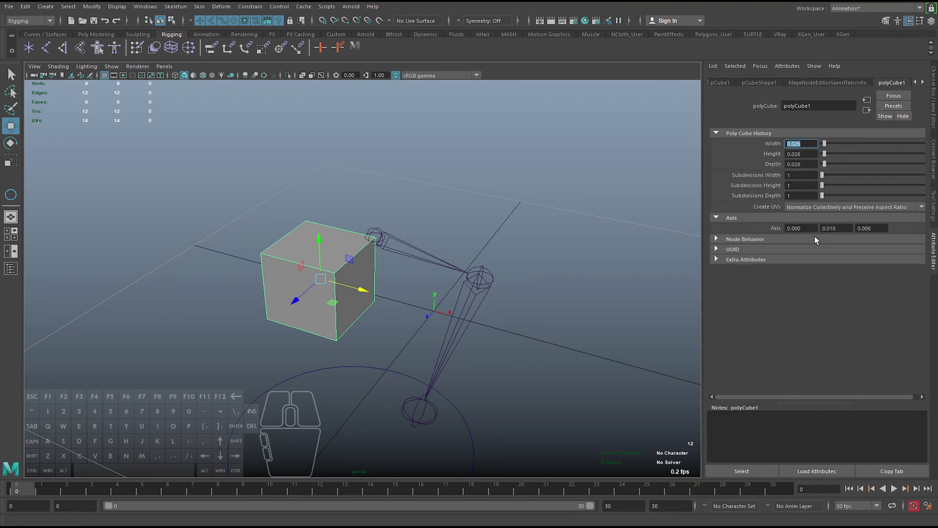
{"action": "middle_click", "coordinate": [632, 278]}
{"action": "key", "text": "ctrl+a"}
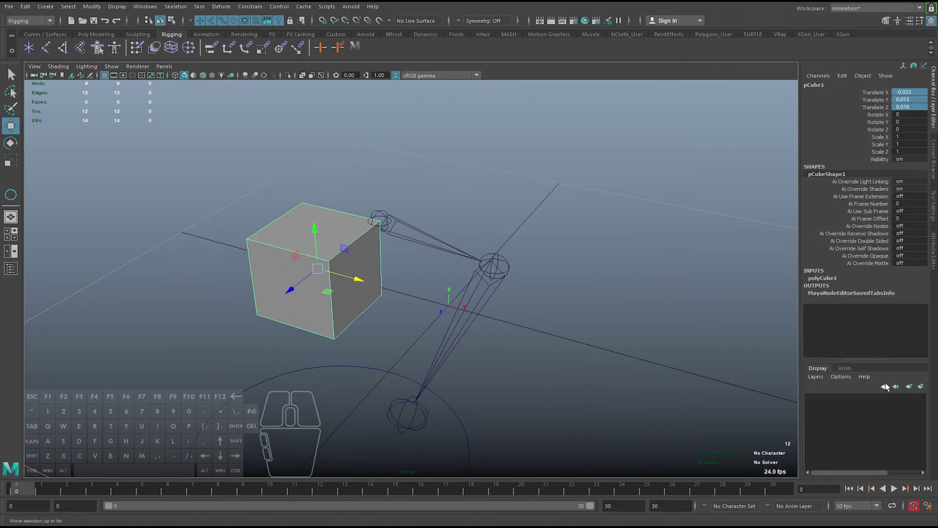
Create display layer layer1 holding the selected cube from the Display layers list.
{"action": "left_click", "coordinate": [815, 382]}
{"action": "left_click", "coordinate": [818, 382]}
{"action": "left_click", "coordinate": [846, 371]}
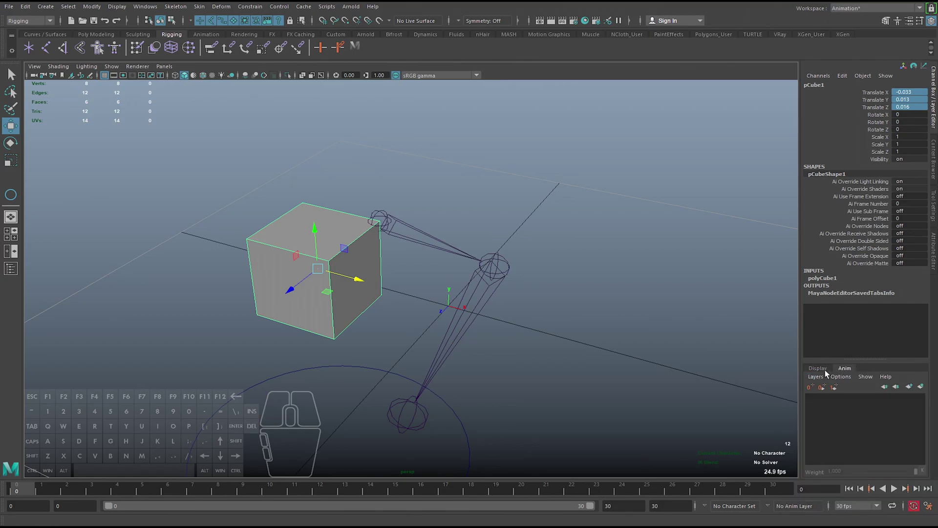
{"action": "left_click", "coordinate": [827, 374]}
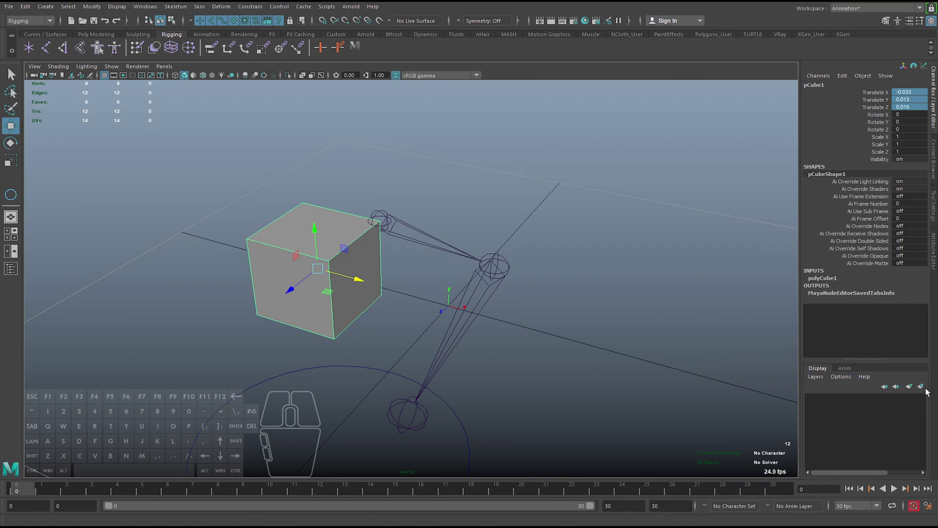
{"action": "left_click_drag", "start_coordinate": [370, 270], "coordinate": [378, 262]}
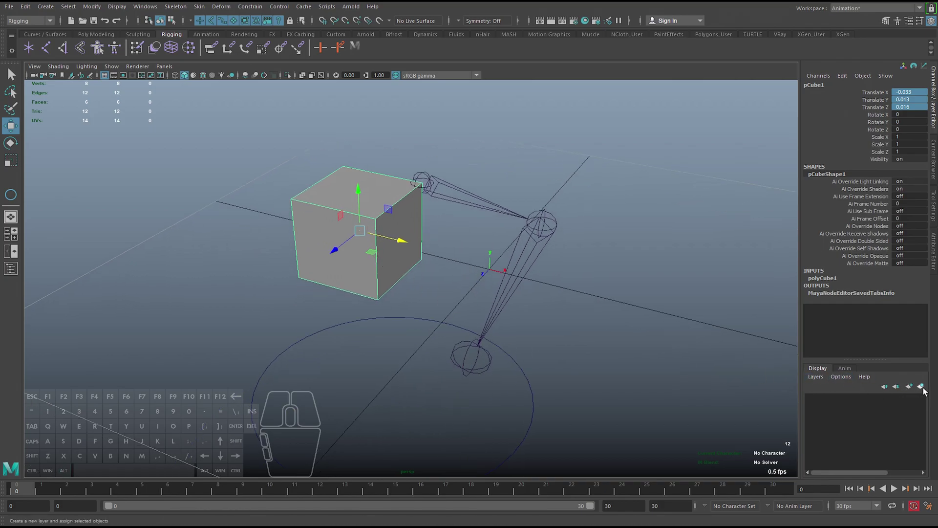
{"action": "left_click", "coordinate": [926, 390]}
Toggle layer1's visibility off and back on, leaving the cube shown.
{"action": "left_click", "coordinate": [856, 405]}
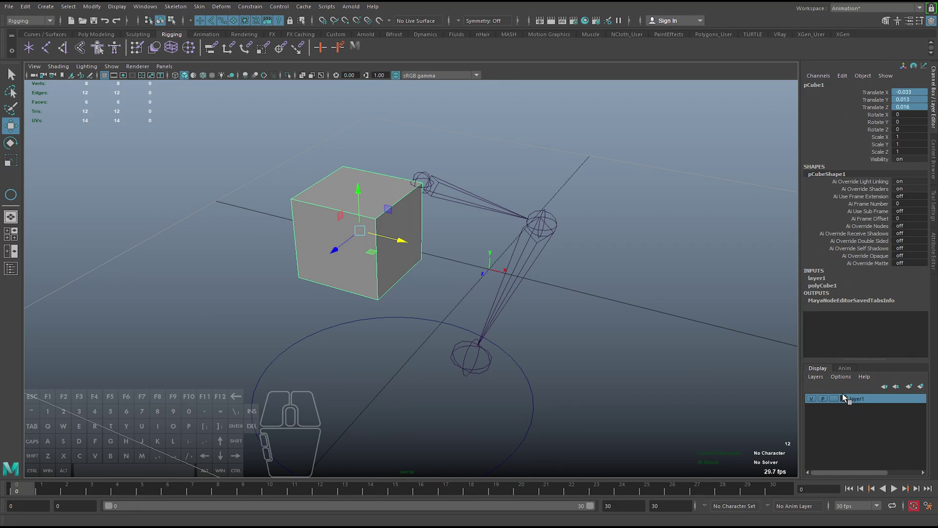
{"action": "left_click", "coordinate": [814, 402]}
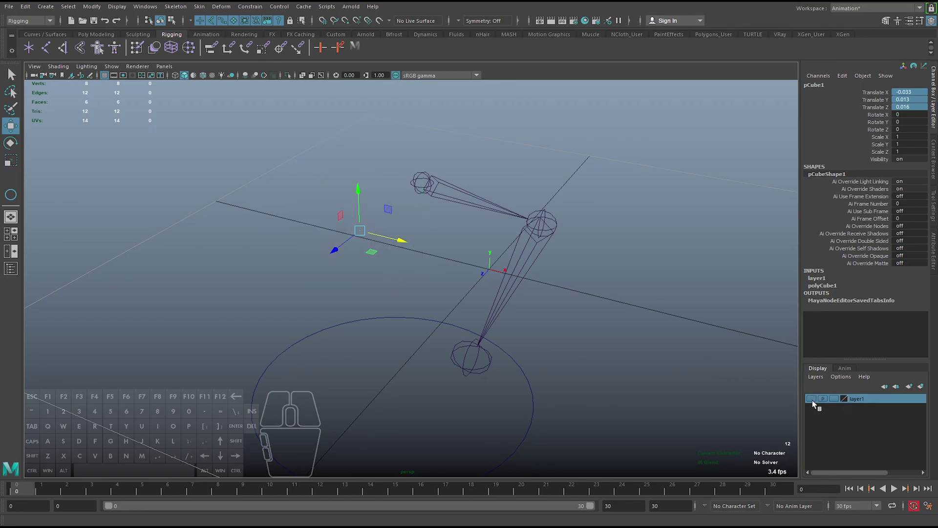
{"action": "left_click", "coordinate": [816, 402]}
{"action": "left_click", "coordinate": [815, 401]}
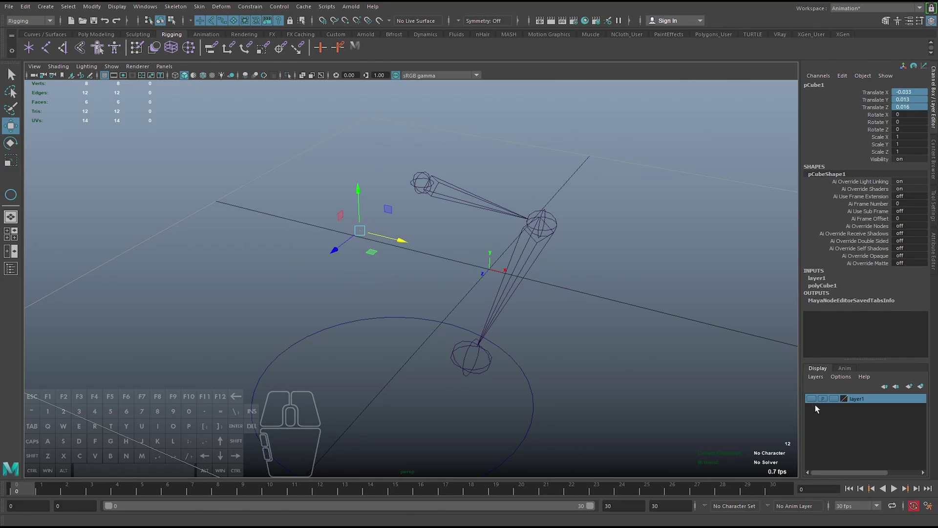
{"action": "left_click", "coordinate": [815, 404]}
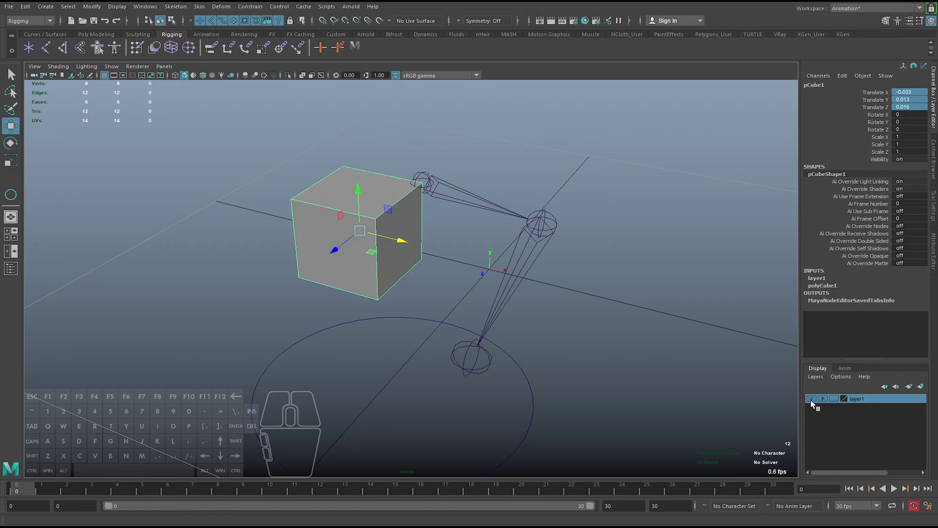
Inspect layer1's display override settings in the Attribute Editor.
{"action": "middle_click", "coordinate": [682, 333]}
{"action": "key", "text": "ctrl+a"}
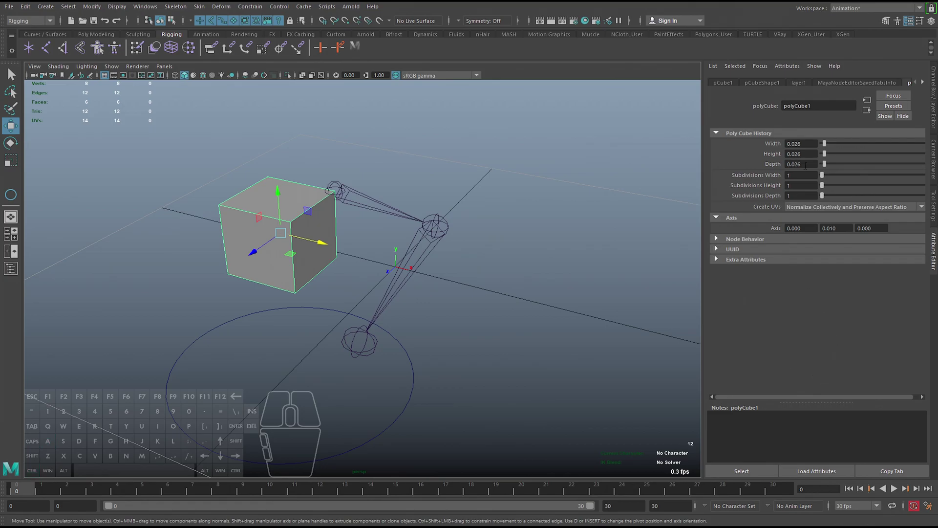
{"action": "left_click", "coordinate": [799, 85]}
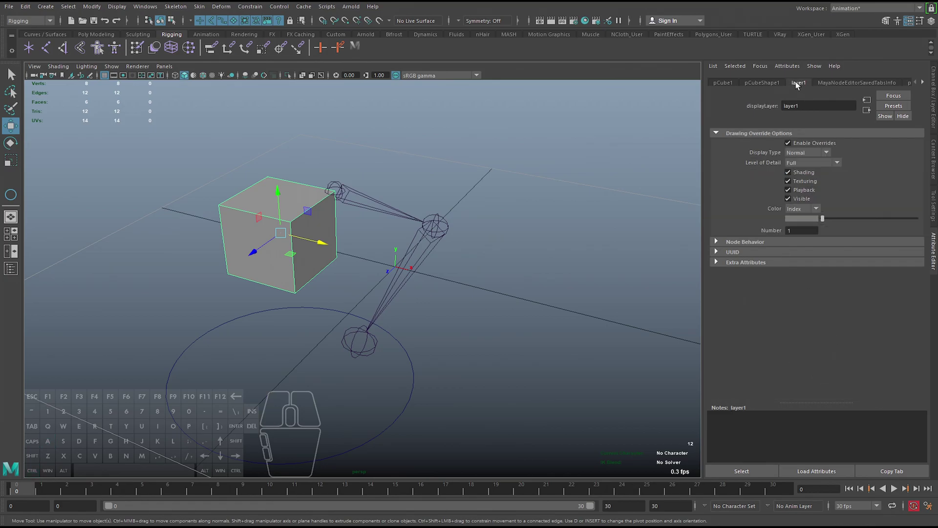
{"action": "middle_click", "coordinate": [562, 326]}
{"action": "key", "text": "ctrl+a"}
{"action": "middle_click", "coordinate": [641, 390]}
{"action": "key", "text": "ctrl+a"}
{"action": "key", "text": "ctrl+a"}
Frame the cube, then step the Attribute Editor tabs to polyCube1's width, height and subdivisions.
{"action": "key", "text": "f"}
{"action": "left_click_drag", "start_coordinate": [582, 372], "coordinate": [562, 368]}
{"action": "left_click_drag", "start_coordinate": [549, 278], "coordinate": [595, 304]}
{"action": "left_click_drag", "start_coordinate": [632, 382], "coordinate": [603, 366]}
{"action": "key", "text": "ctrl+a"}
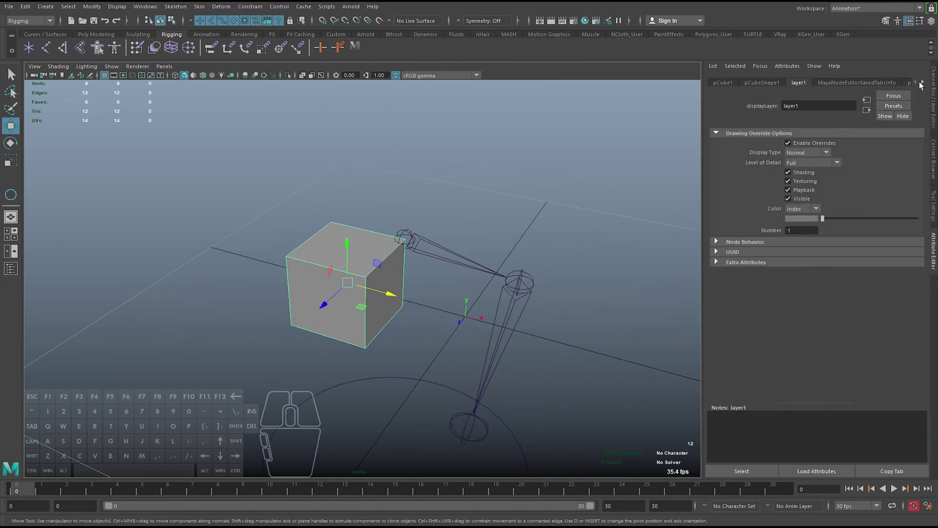
{"action": "left_click", "coordinate": [926, 86]}
{"action": "left_click", "coordinate": [903, 85]}
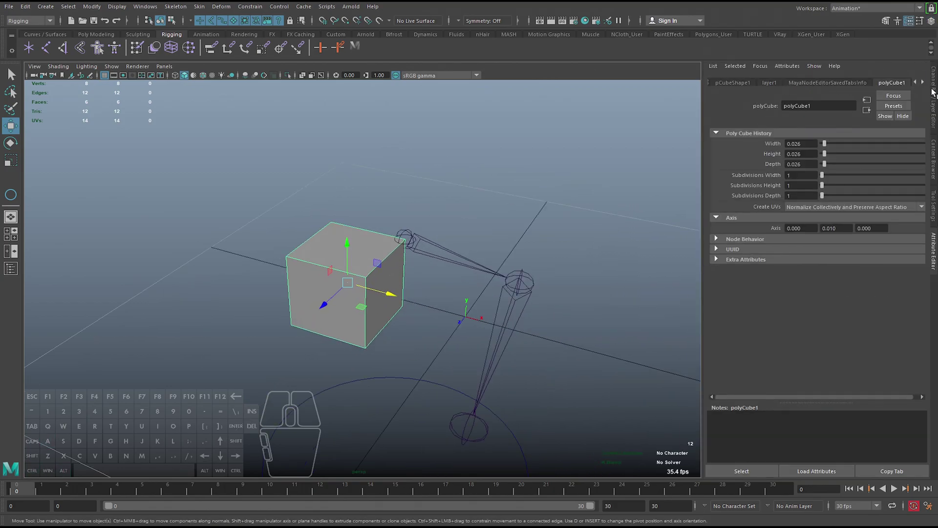
{"action": "left_click", "coordinate": [925, 83]}
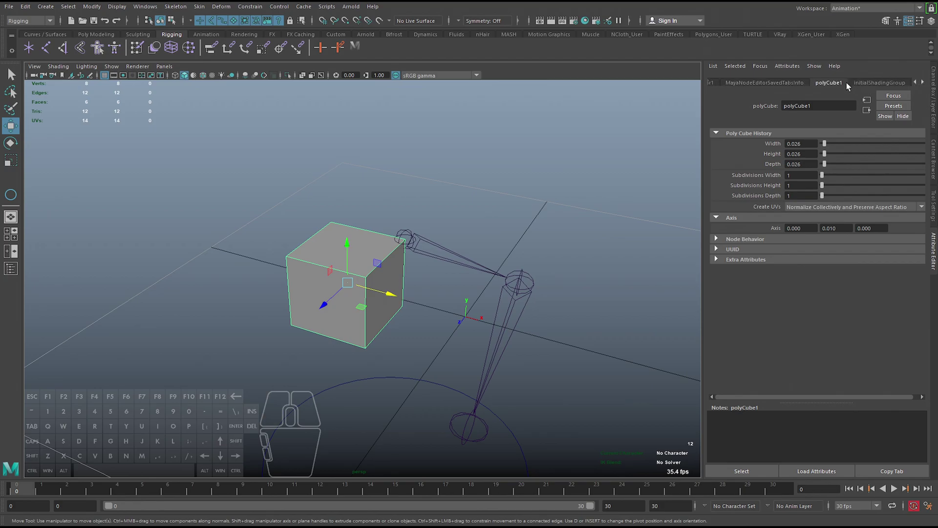
Switch the side panel back to the Channel Box / Layer Editor with the cube's translate channels highlighted.
{"action": "middle_click", "coordinate": [591, 278]}
{"action": "middle_click", "coordinate": [544, 326]}
{"action": "left_click_drag", "start_coordinate": [826, 147], "coordinate": [833, 155]}
{"action": "key", "text": "ctrl+z"}
{"action": "middle_click", "coordinate": [587, 259]}
{"action": "key", "text": "ctrl+a"}
{"action": "right_click", "coordinate": [715, 292]}
{"action": "left_click_drag", "start_coordinate": [705, 289], "coordinate": [708, 268]}
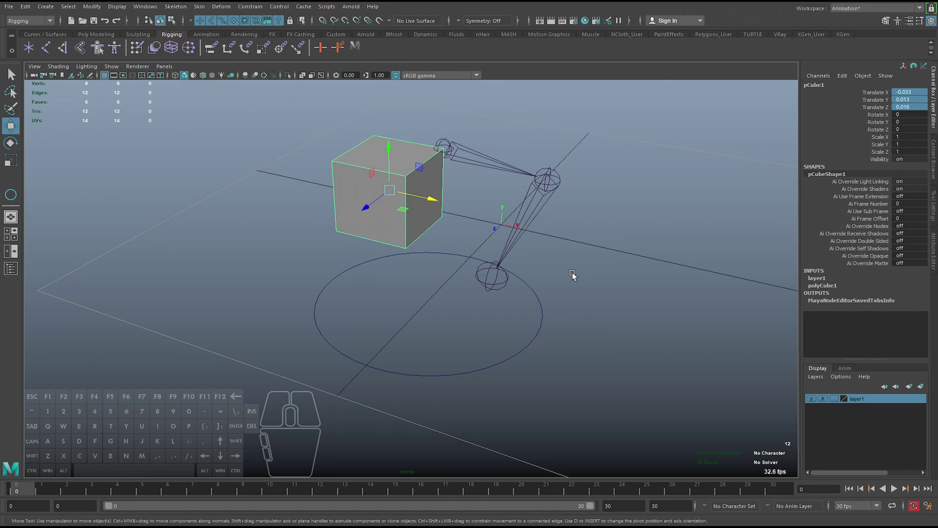
Frame the cube and pick a few of its individual components.
{"action": "middle_click", "coordinate": [552, 260]}
{"action": "key", "text": "f"}
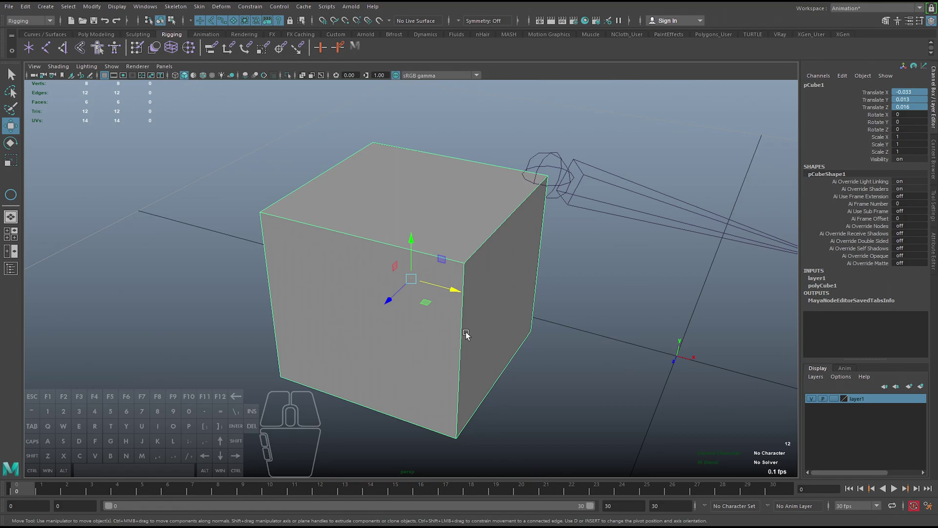
{"action": "left_click_drag", "start_coordinate": [360, 300], "coordinate": [361, 322]}
{"action": "left_click", "coordinate": [361, 331]}
{"action": "middle_click", "coordinate": [459, 358]}
{"action": "left_click_drag", "start_coordinate": [347, 231], "coordinate": [344, 204]}
{"action": "left_click", "coordinate": [342, 207]}
{"action": "left_click_drag", "start_coordinate": [378, 234], "coordinate": [342, 235]}
{"action": "left_click", "coordinate": [294, 242]}
{"action": "middle_click", "coordinate": [319, 283]}
Return to object selection with F8, zoom out and select the NURBS circle to show its channels.
{"action": "key", "text": "F8"}
{"action": "key", "text": "F8"}
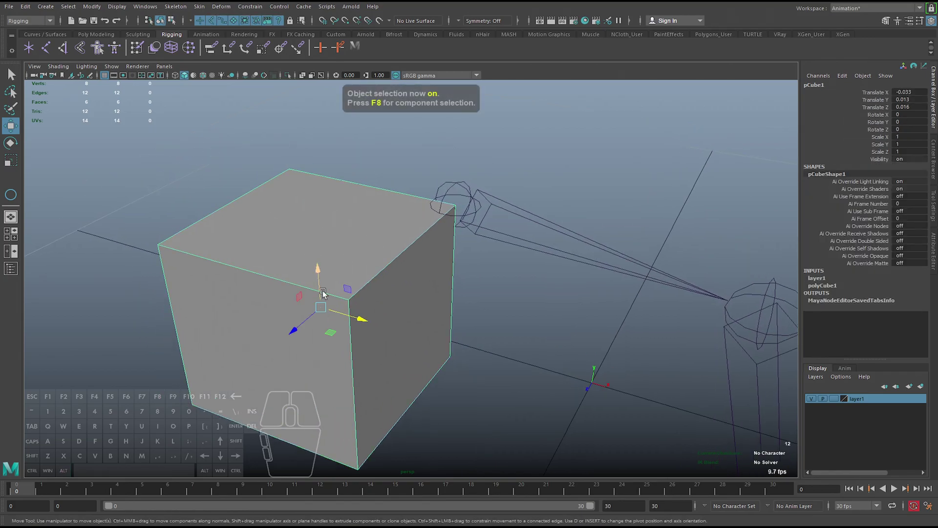
{"action": "left_click_drag", "start_coordinate": [510, 310], "coordinate": [485, 306]}
{"action": "key", "text": "f"}
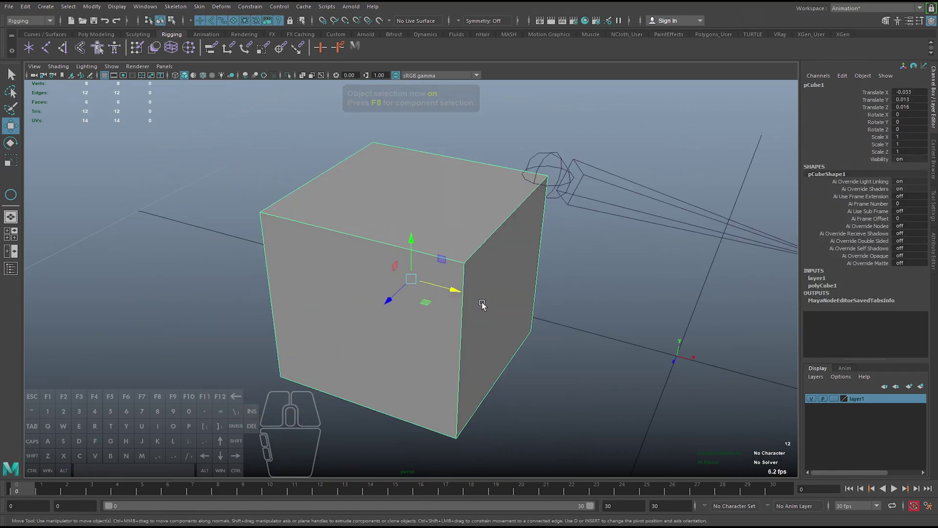
{"action": "left_click", "coordinate": [400, 344]}
{"action": "left_click_drag", "start_coordinate": [395, 351], "coordinate": [400, 323]}
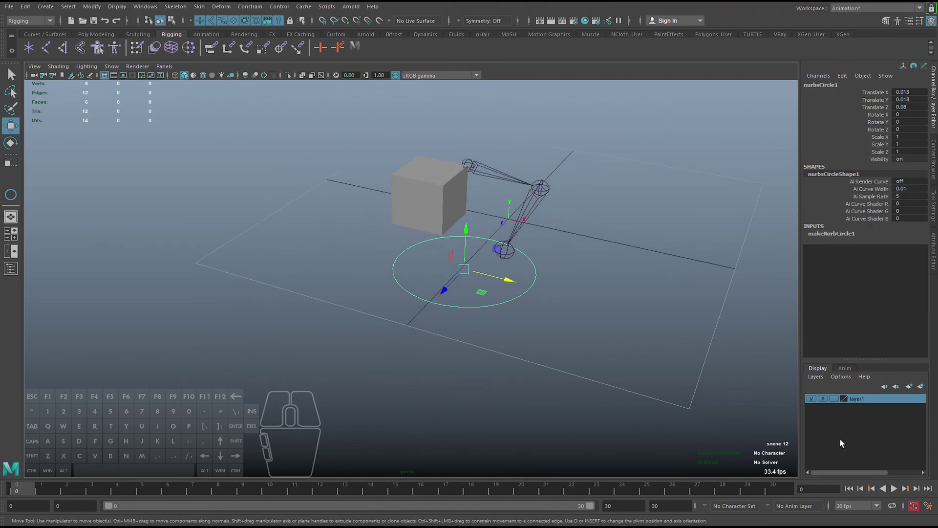
Play the 30-frame timeline forward and stop playback with the cube's keyed channels showing.
{"action": "left_click", "coordinate": [846, 368]}
{"action": "left_click", "coordinate": [827, 366]}
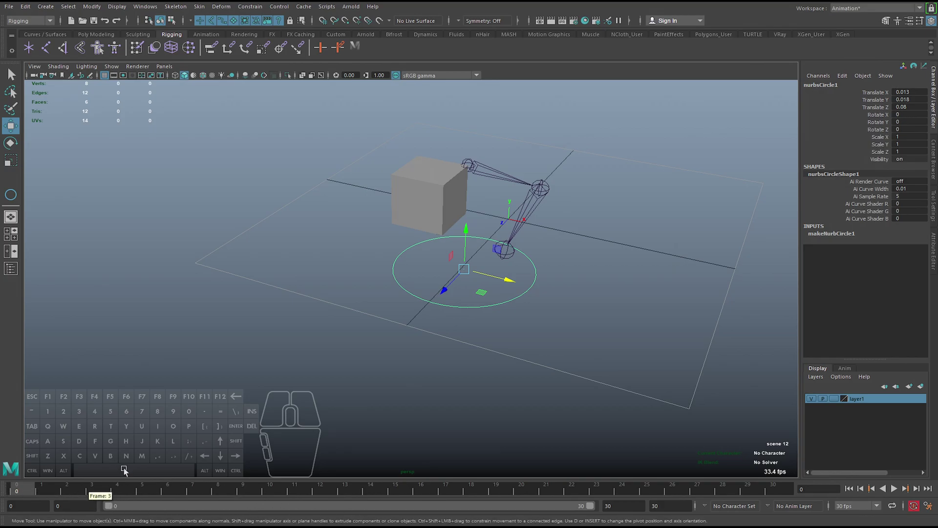
{"action": "middle_click", "coordinate": [251, 422]}
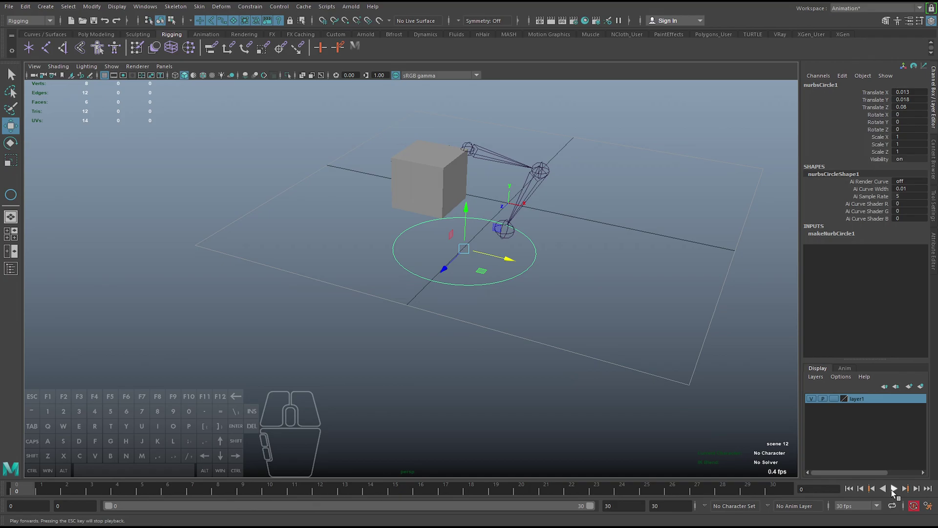
{"action": "left_click", "coordinate": [896, 490]}
{"action": "left_click", "coordinate": [896, 490]}
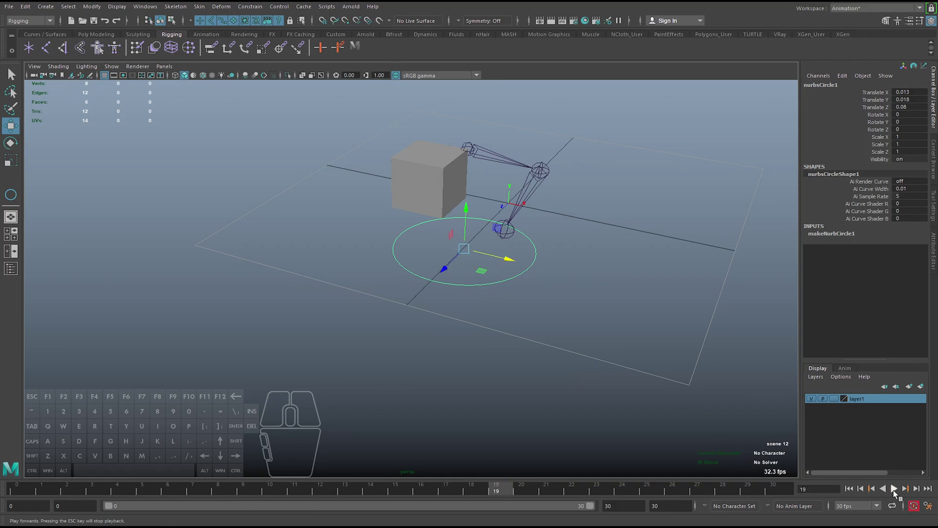
{"action": "left_click", "coordinate": [896, 492]}
{"action": "left_click", "coordinate": [896, 493]}
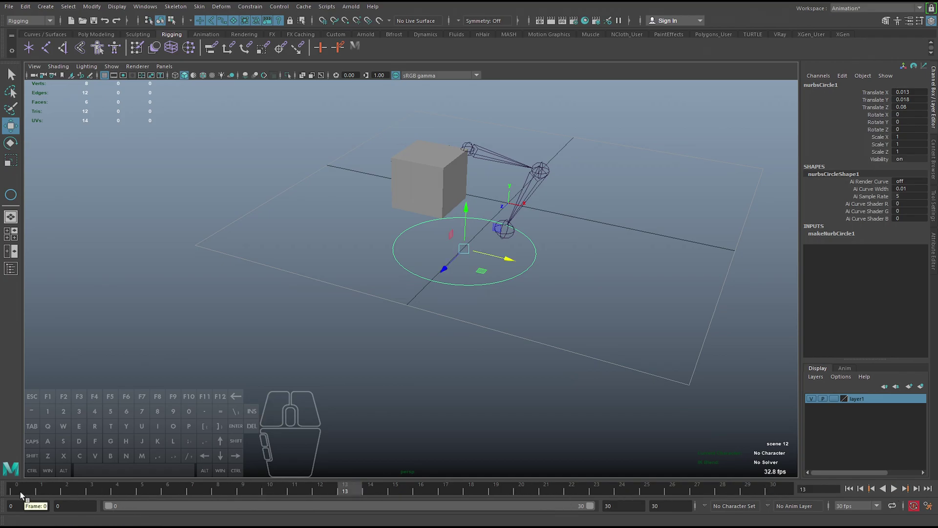
{"action": "left_click", "coordinate": [899, 492]}
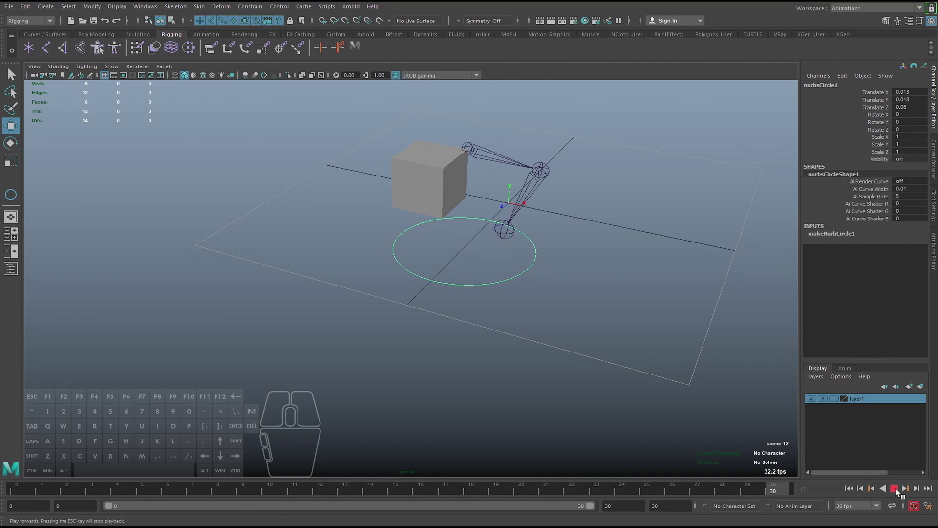
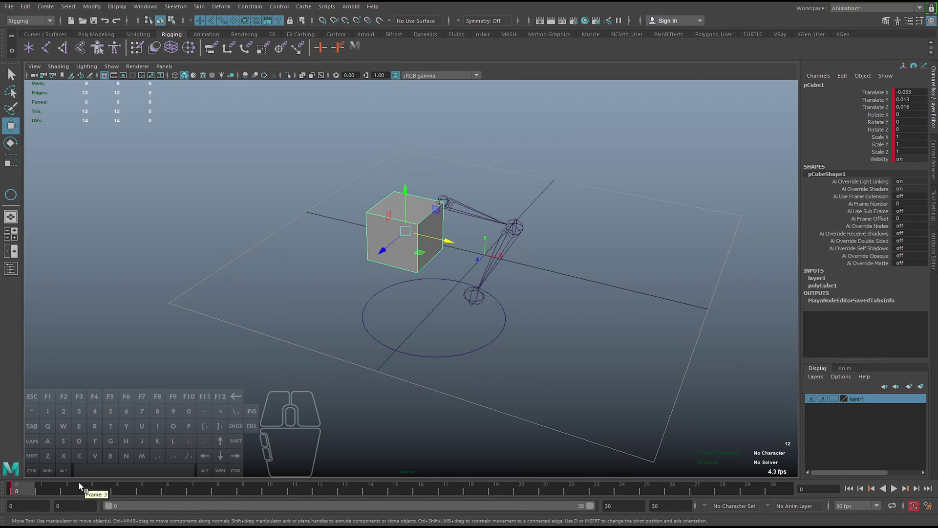
Auto-key the cube sliding across the grid at frame 10 and further back at frame 20.
{"action": "left_click_drag", "start_coordinate": [86, 493], "coordinate": [282, 492]}
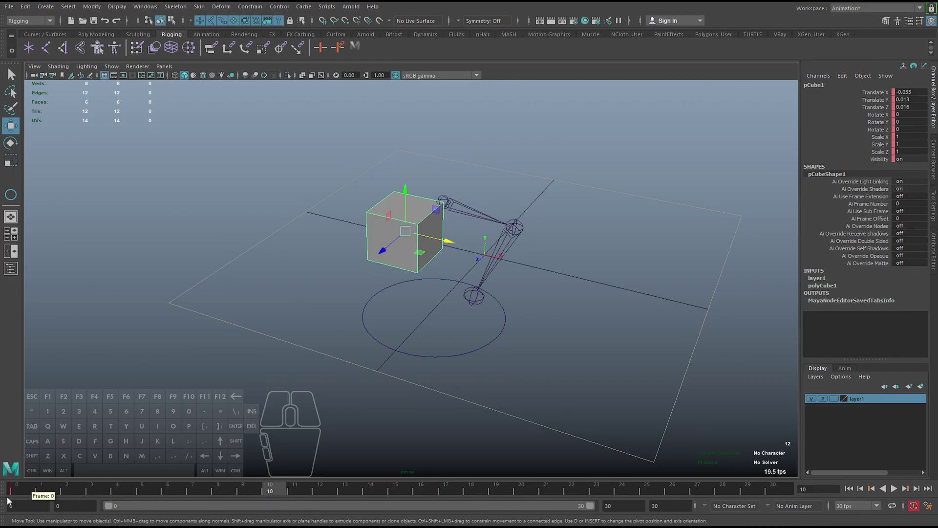
{"action": "left_click", "coordinate": [24, 490]}
{"action": "left_click", "coordinate": [283, 493]}
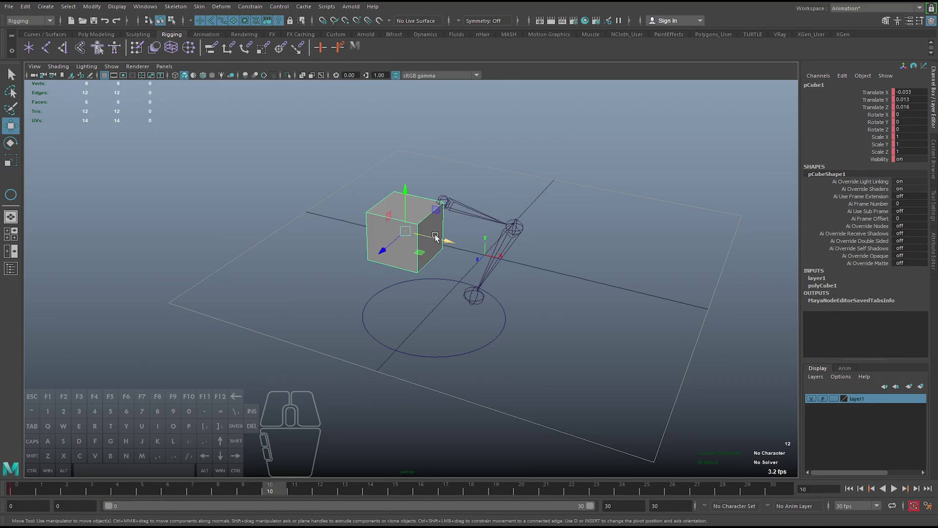
{"action": "left_click", "coordinate": [448, 244]}
{"action": "left_click_drag", "start_coordinate": [660, 375], "coordinate": [600, 366]}
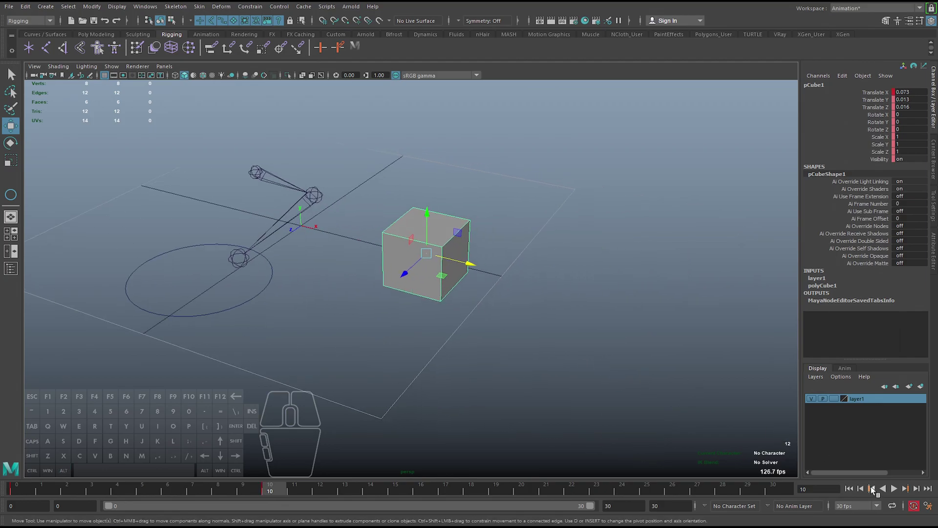
{"action": "left_click", "coordinate": [526, 489]}
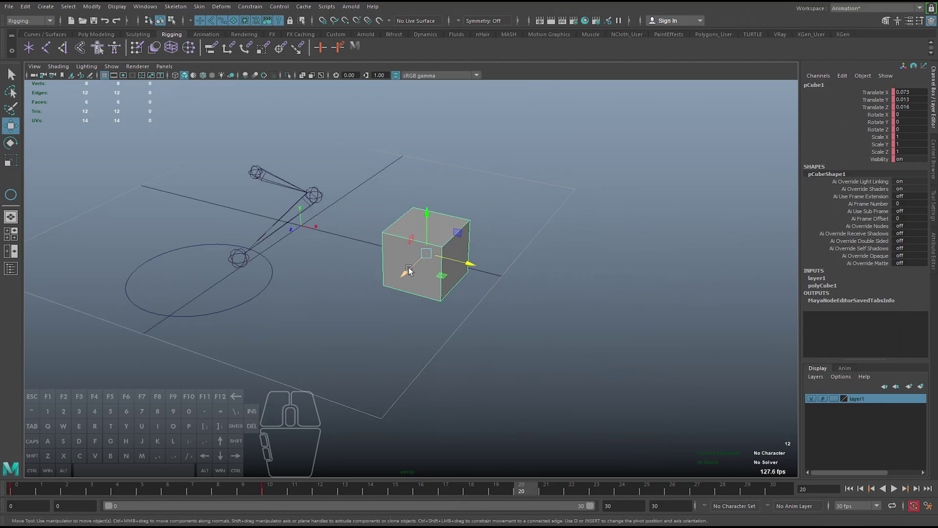
{"action": "left_click_drag", "start_coordinate": [410, 273], "coordinate": [482, 189]}
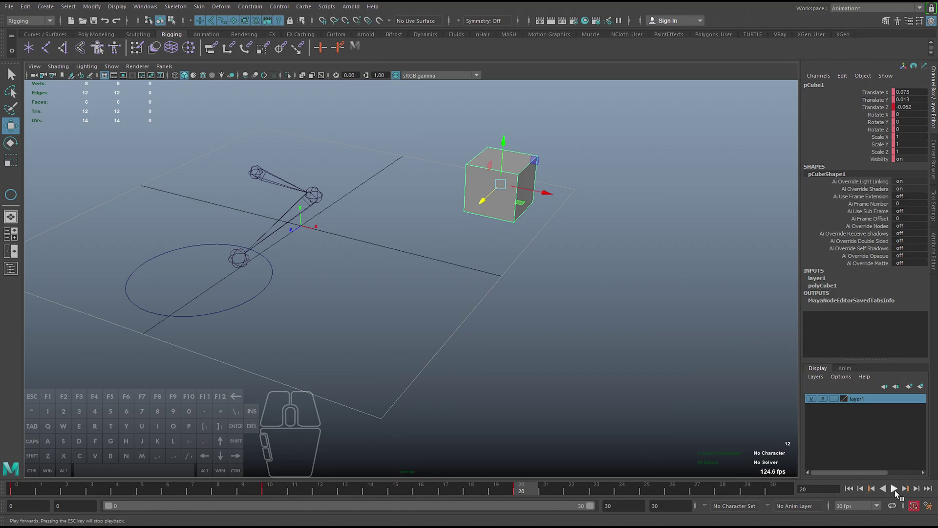
Play back the cube animation, stop it and scrub through the keyed frames.
{"action": "left_click", "coordinate": [898, 490]}
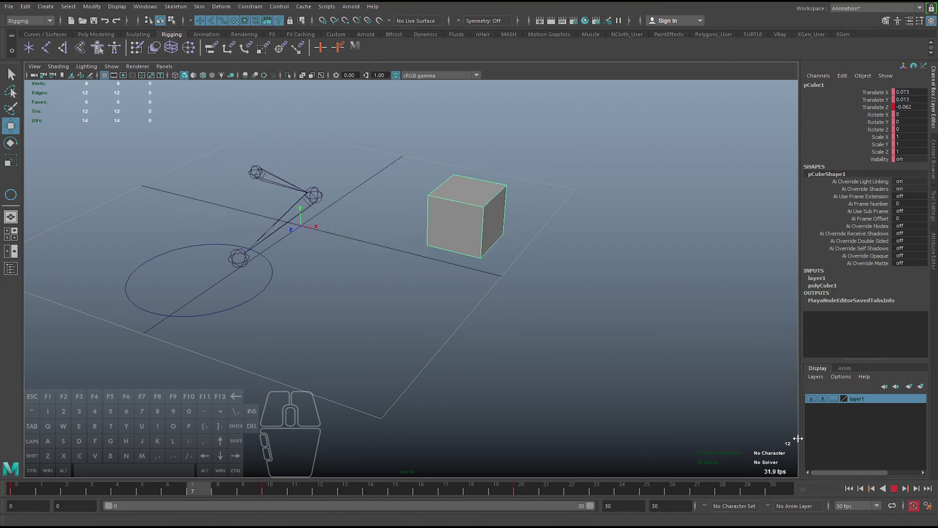
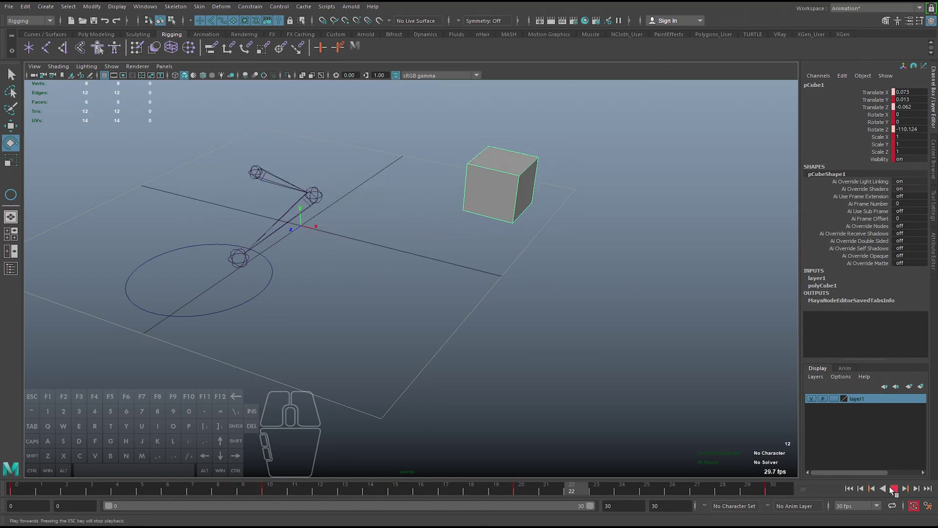
{"action": "left_click", "coordinate": [895, 493]}
{"action": "left_click_drag", "start_coordinate": [326, 488], "coordinate": [694, 488]}
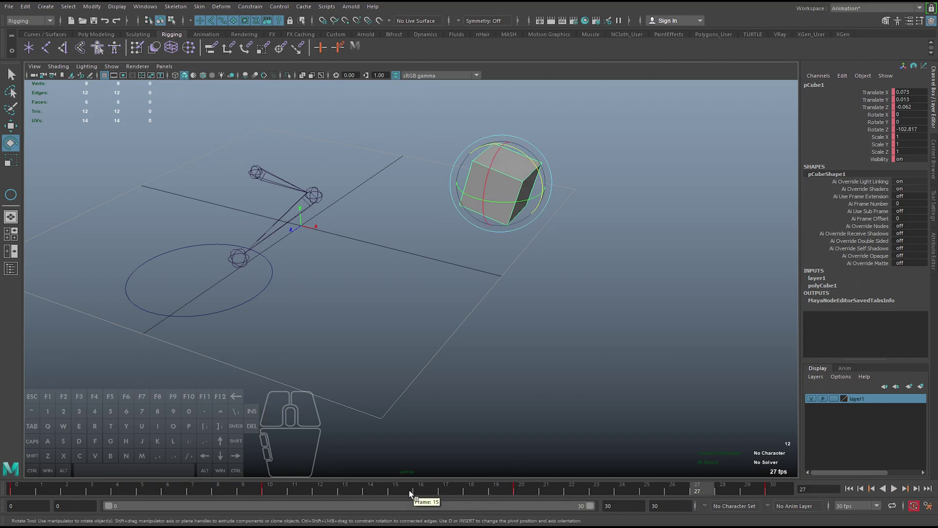
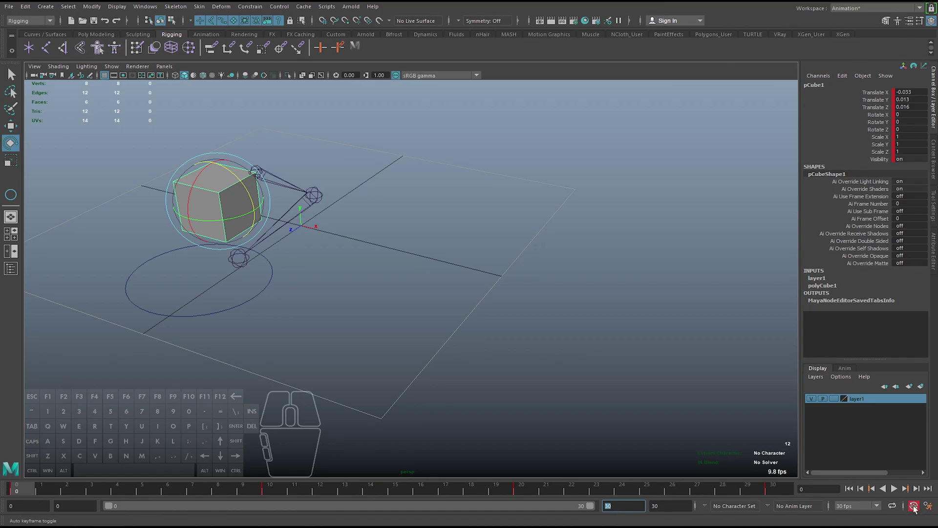
Zoom out, then at frame 15 move the cube above the grid with Auto Keyframe on.
{"action": "left_click_drag", "start_coordinate": [406, 331], "coordinate": [479, 351]}
{"action": "left_click_drag", "start_coordinate": [469, 350], "coordinate": [427, 339]}
{"action": "left_click", "coordinate": [431, 334]}
{"action": "left_click_drag", "start_coordinate": [450, 322], "coordinate": [426, 318]}
{"action": "key", "text": "w"}
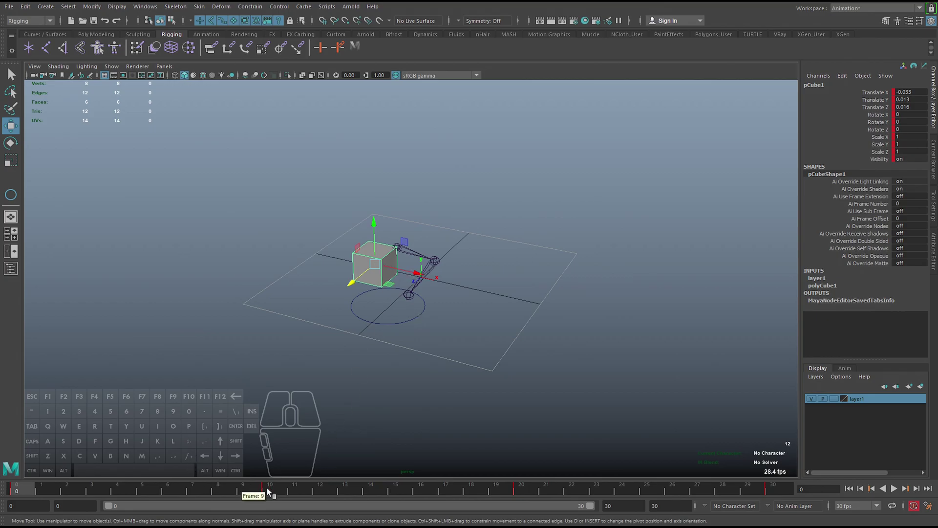
{"action": "left_click", "coordinate": [392, 489]}
{"action": "left_click_drag", "start_coordinate": [518, 276], "coordinate": [554, 239]}
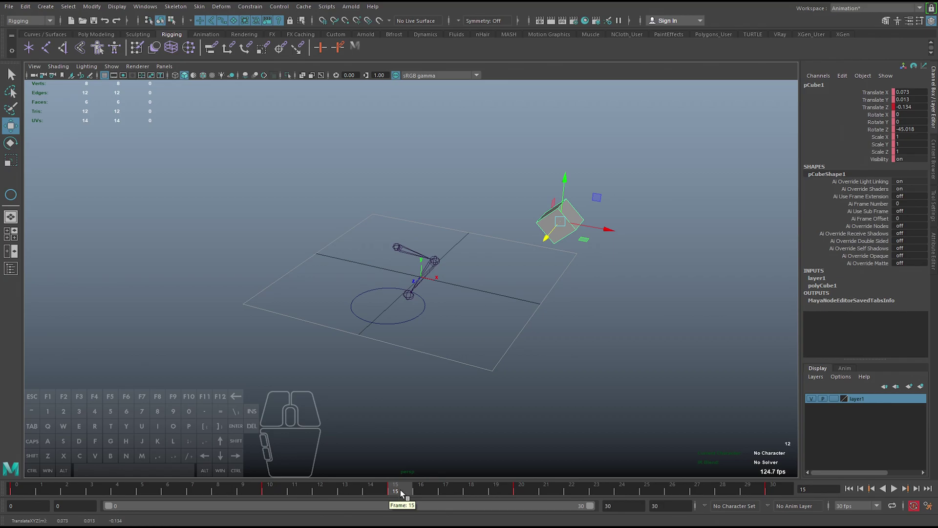
{"action": "left_click_drag", "start_coordinate": [366, 490], "coordinate": [402, 495]}
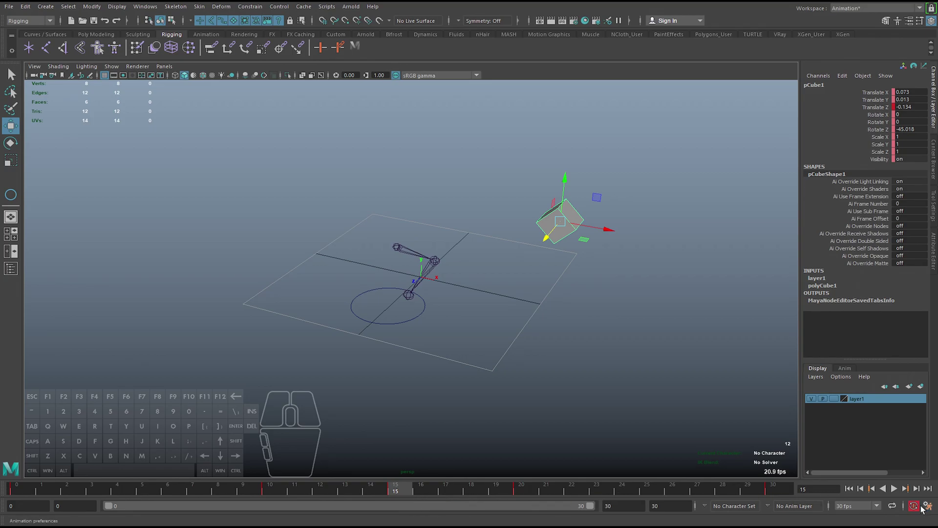
Set the working linear unit to centimeter in Preferences > Settings and save.
{"action": "left_click", "coordinate": [928, 509]}
{"action": "left_click_drag", "start_coordinate": [317, 134], "coordinate": [316, 144]}
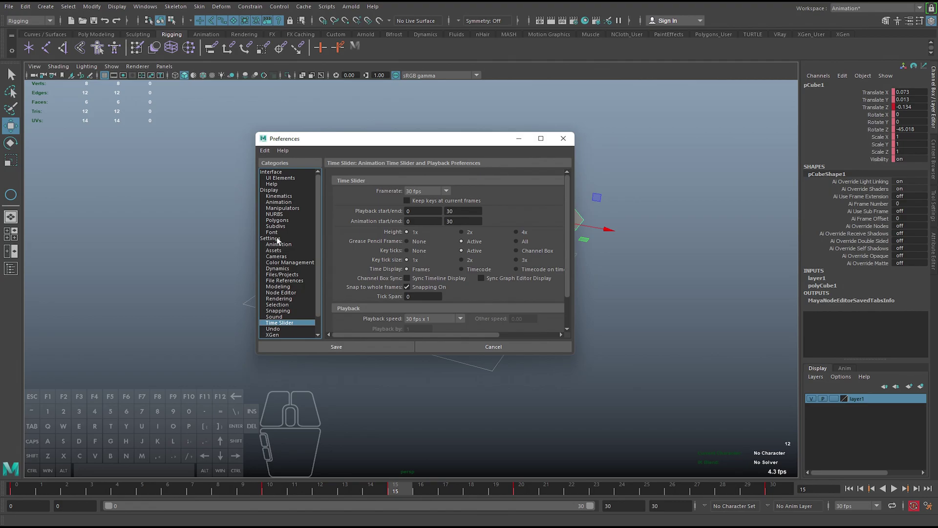
{"action": "left_click", "coordinate": [279, 242]}
{"action": "left_click", "coordinate": [427, 215]}
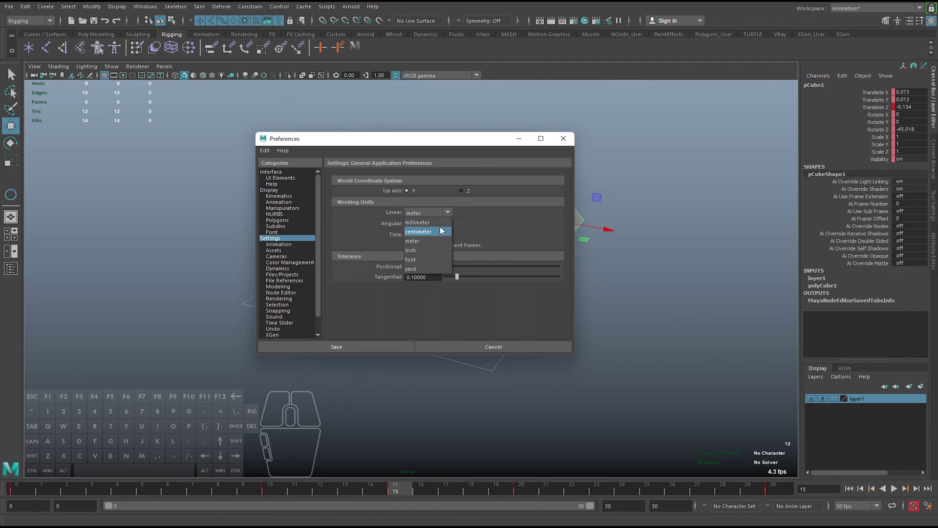
{"action": "left_click", "coordinate": [421, 235]}
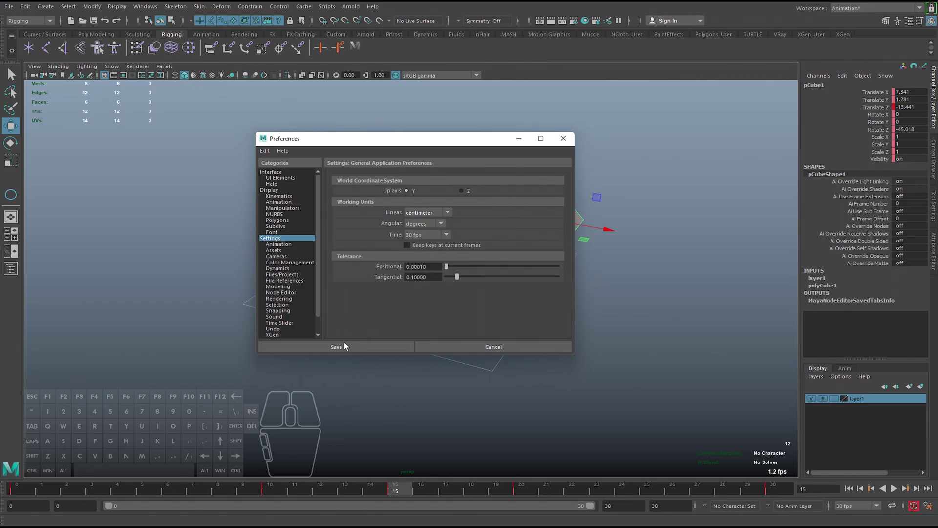
{"action": "left_click", "coordinate": [343, 348]}
Frame the scene and orbit around the cube to inspect it after the unit change.
{"action": "left_click_drag", "start_coordinate": [451, 307], "coordinate": [440, 325]}
{"action": "key", "text": "f"}
{"action": "right_click", "coordinate": [500, 335]}
{"action": "right_click", "coordinate": [412, 318]}
{"action": "left_click_drag", "start_coordinate": [310, 282], "coordinate": [521, 213]}
{"action": "right_click", "coordinate": [489, 245]}
{"action": "left_click_drag", "start_coordinate": [265, 248], "coordinate": [272, 213]}
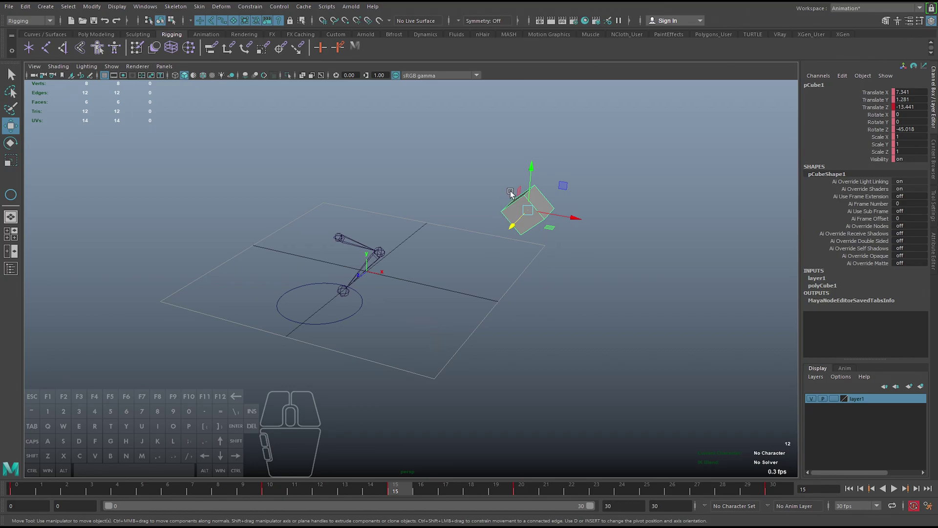
{"action": "left_click", "coordinate": [341, 239]}
{"action": "left_click", "coordinate": [331, 327]}
{"action": "left_click", "coordinate": [447, 300]}
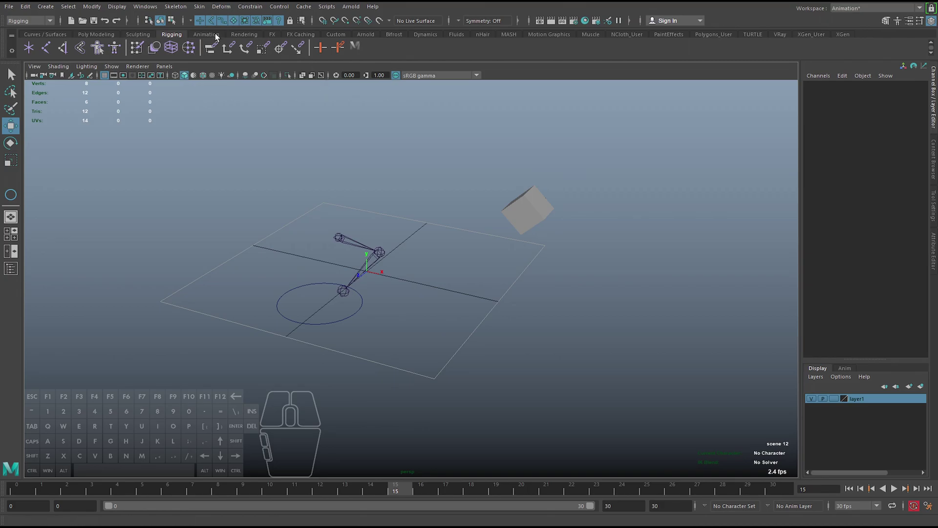
{"action": "left_click", "coordinate": [340, 242]}
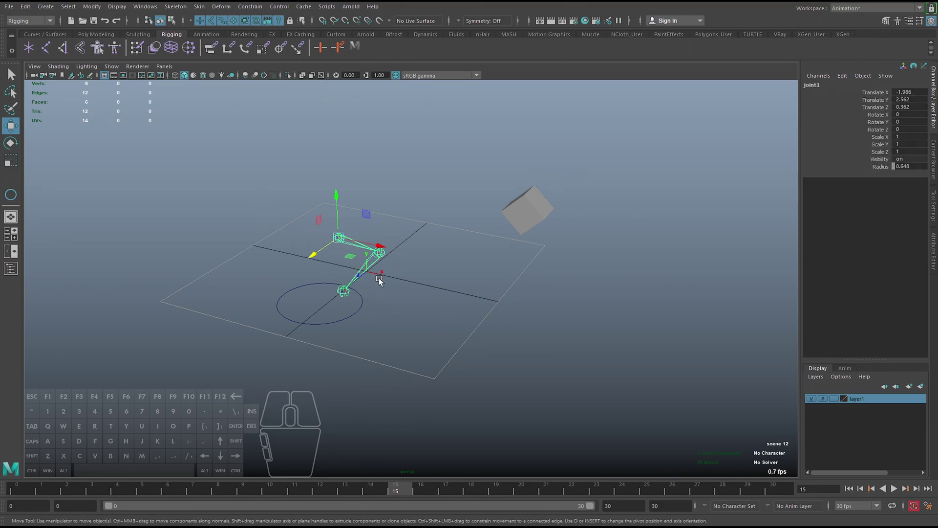
{"action": "left_click", "coordinate": [180, 8]}
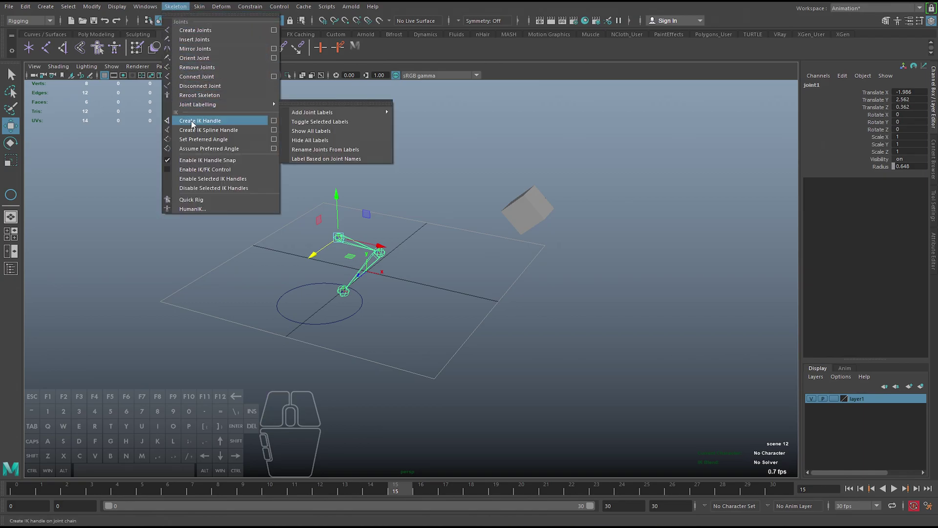